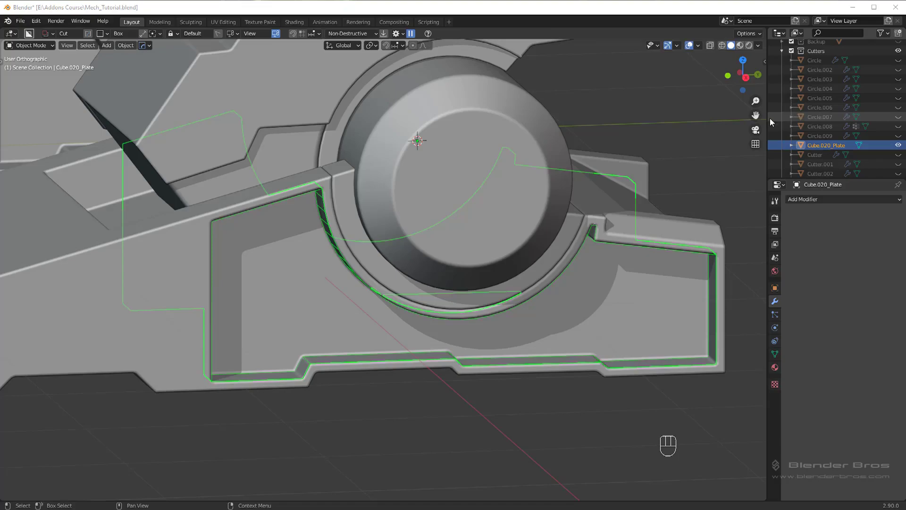
# View the side plate in Right Orthographic and switch BoxCutter from Box to Ngon shape
pyautogui.moveTo(514, 187); pyautogui.dragTo(520, 178)
pyautogui.moveTo(525, 224); pyautogui.dragTo(570, 242)
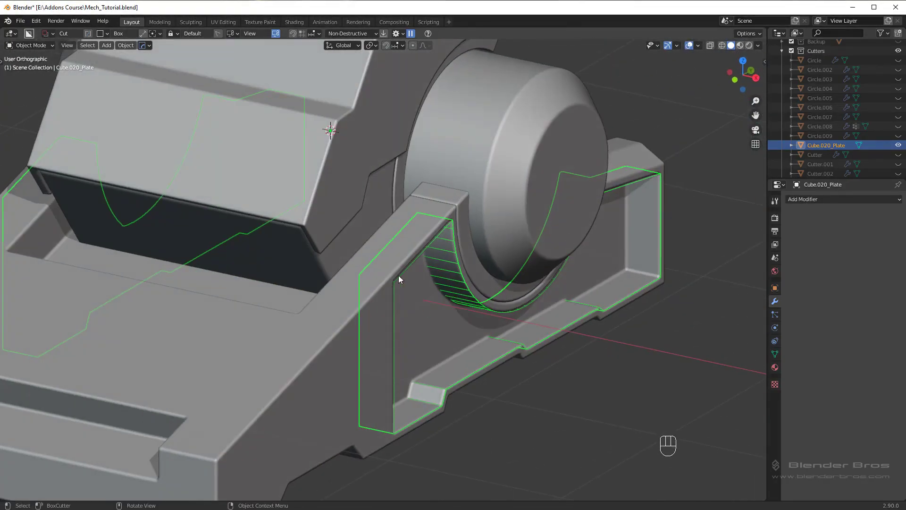
pyautogui.moveTo(493, 294); pyautogui.dragTo(454, 287)
pyautogui.middleClick(433, 275)
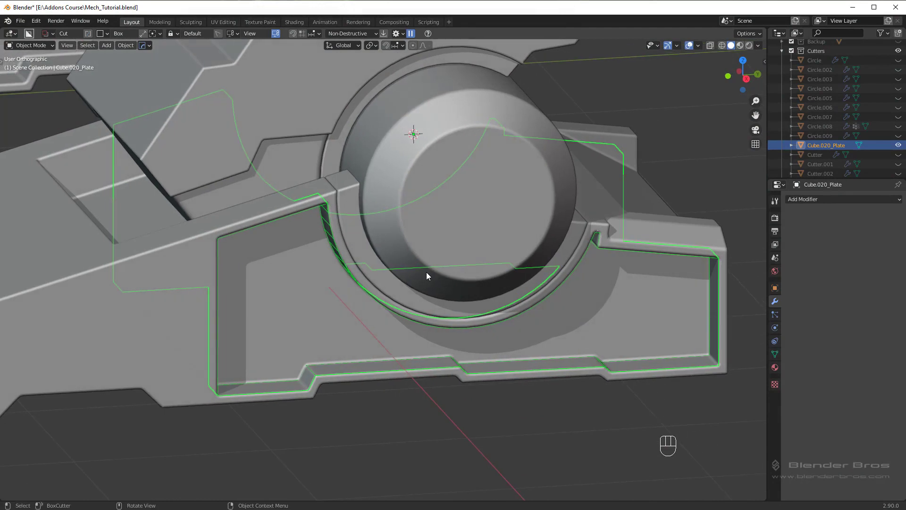
pyautogui.press('KP_3')
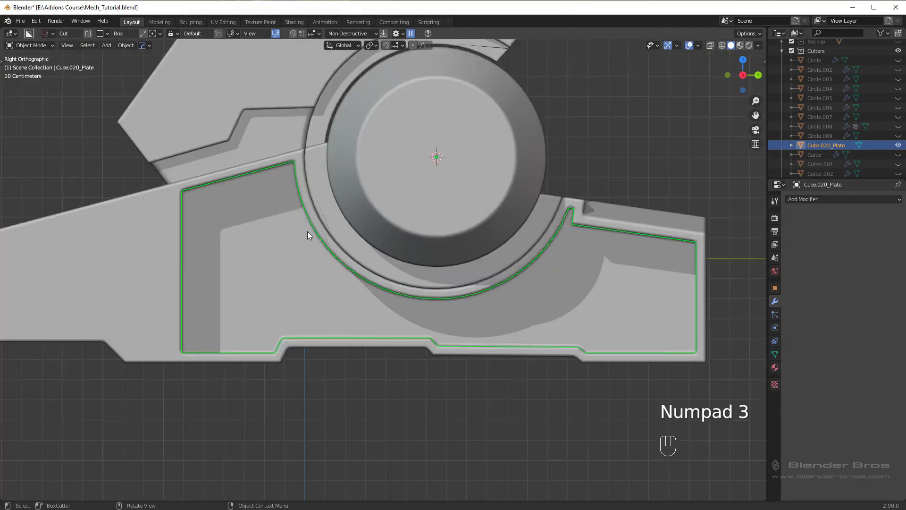
pyautogui.press('d')
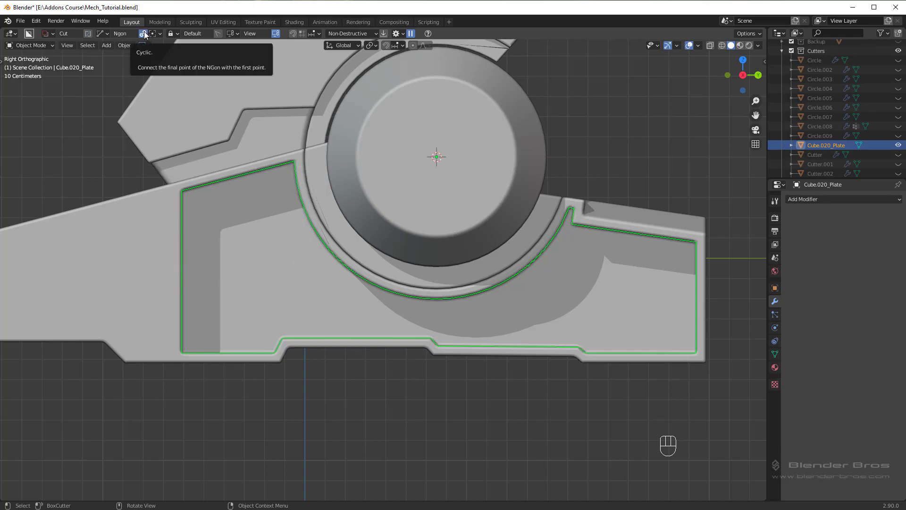
# With Cyclic off, draw and confirm thin angled Ngon lazorcuts across the plate, then inspect the slots
pyautogui.click(149, 35)
pyautogui.moveTo(190, 386); pyautogui.dragTo(241, 146)
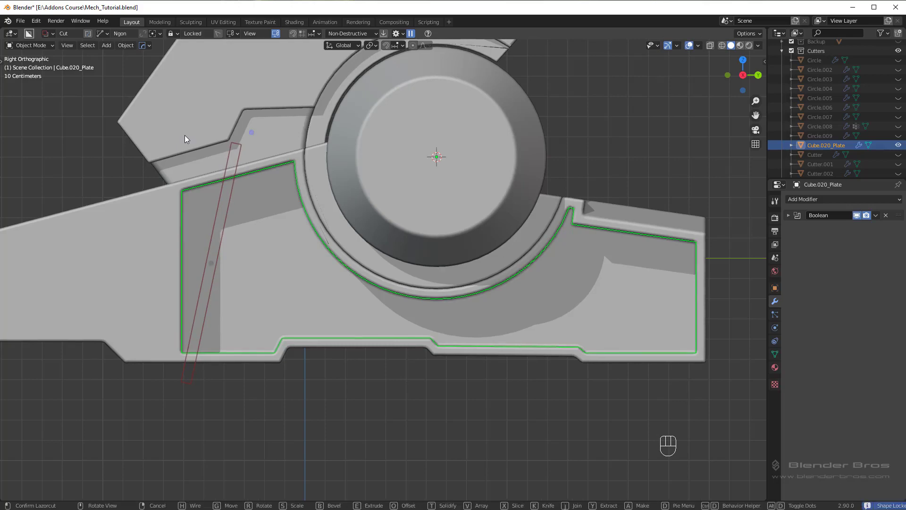
pyautogui.press('Escape')
pyautogui.moveTo(211, 372); pyautogui.dragTo(242, 136)
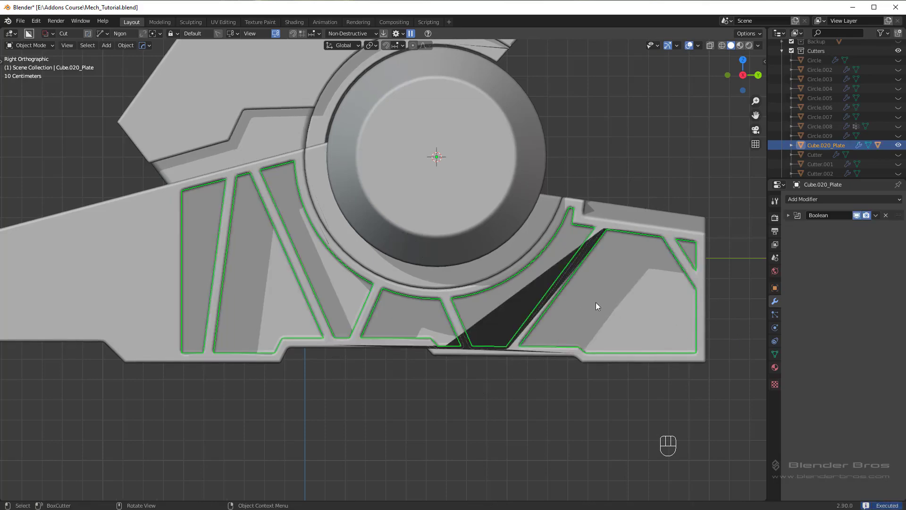
pyautogui.press('alt+a')
pyautogui.moveTo(516, 293); pyautogui.dragTo(538, 321)
pyautogui.moveTo(373, 331); pyautogui.dragTo(365, 336)
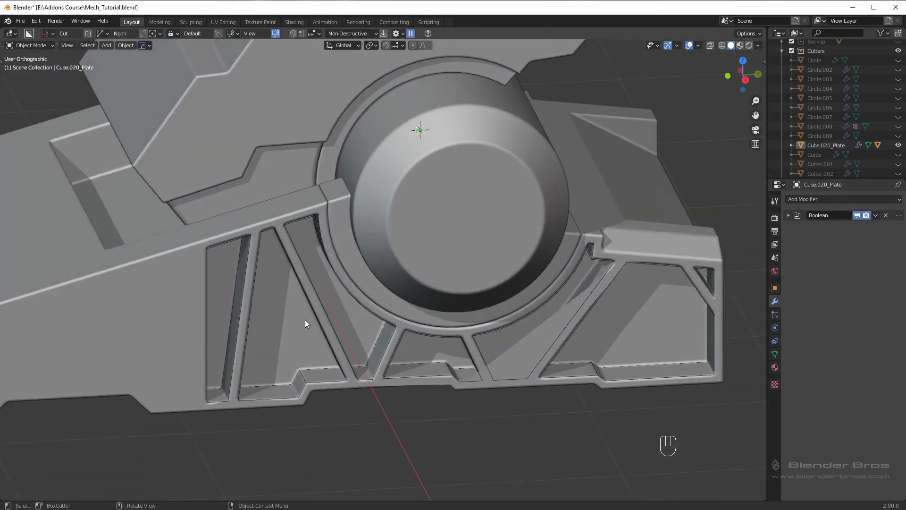
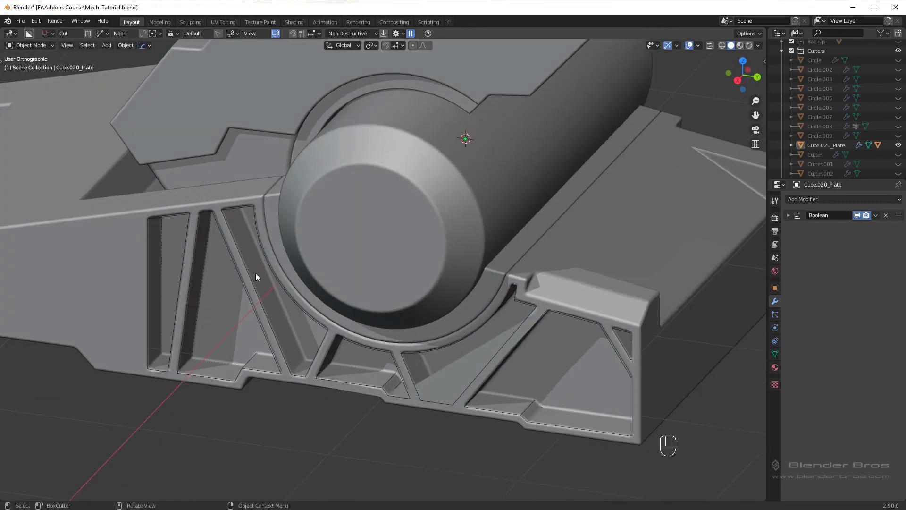
# Undo the angled cuts to restore the plain plate and begin a new thin cut from its top
pyautogui.middleClick(246, 247)
pyautogui.middleClick(321, 256)
pyautogui.press('ctrl+z')
pyautogui.press('ctrl+z')
pyautogui.middleClick(430, 298)
pyautogui.moveTo(485, 298); pyautogui.dragTo(498, 304)
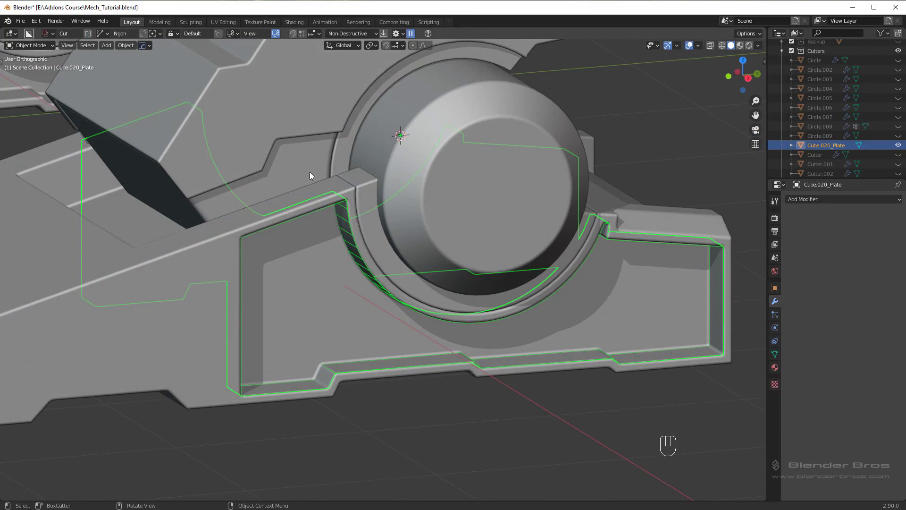
pyautogui.middleClick(402, 388)
pyautogui.moveTo(467, 392); pyautogui.dragTo(444, 373)
# Draw a zigzag Ngon lazorcut across the plate and confirm it, carving triangular truss openings
pyautogui.press('KP_3')
pyautogui.click(200, 384)
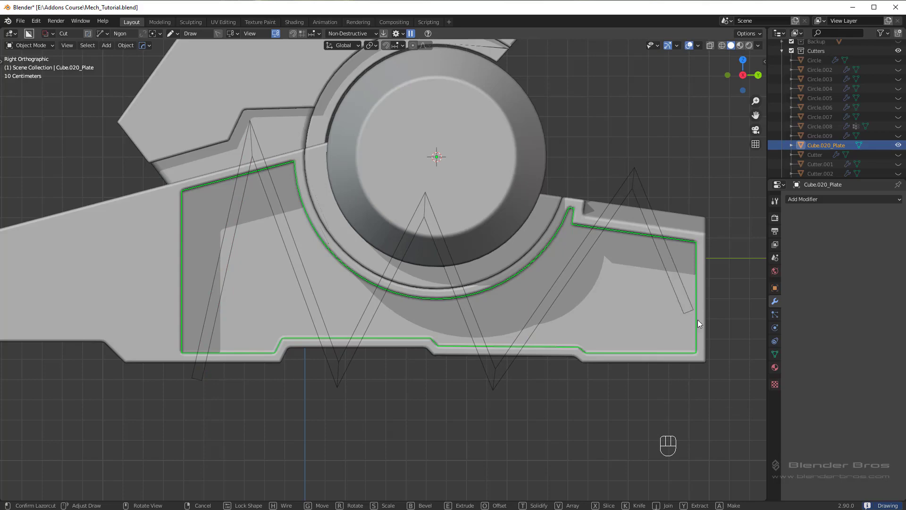
pyautogui.moveTo(575, 337); pyautogui.dragTo(633, 351)
pyautogui.middleClick(541, 321)
pyautogui.press('q')
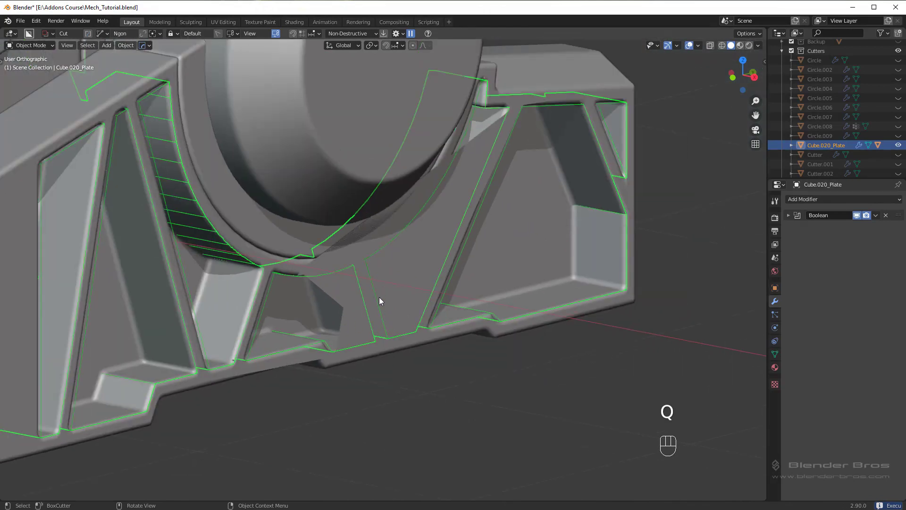
pyautogui.moveTo(495, 252); pyautogui.dragTo(533, 159)
# Pick Cutter.063 via Bool Scroll and move it in side view so the openings fit the frame
pyautogui.press('q')
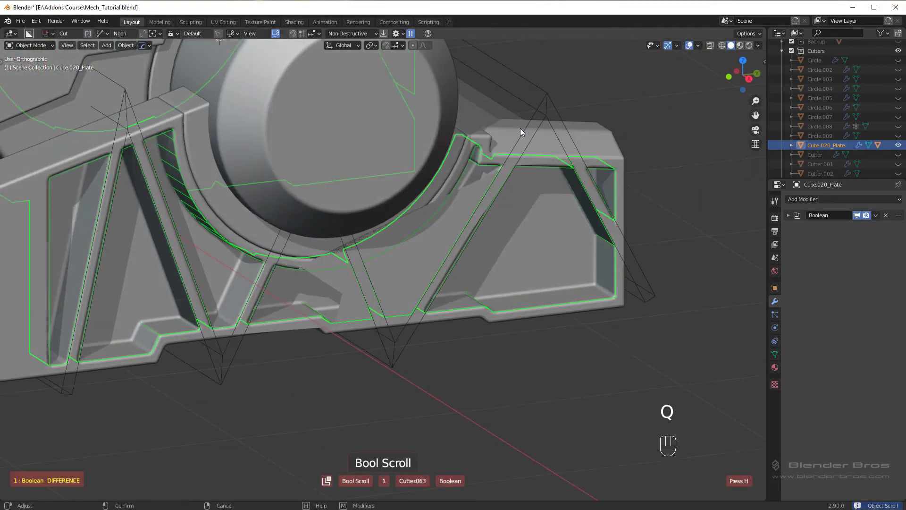
pyautogui.moveTo(544, 150); pyautogui.dragTo(527, 136)
pyautogui.press('KP_3')
pyautogui.press('g')
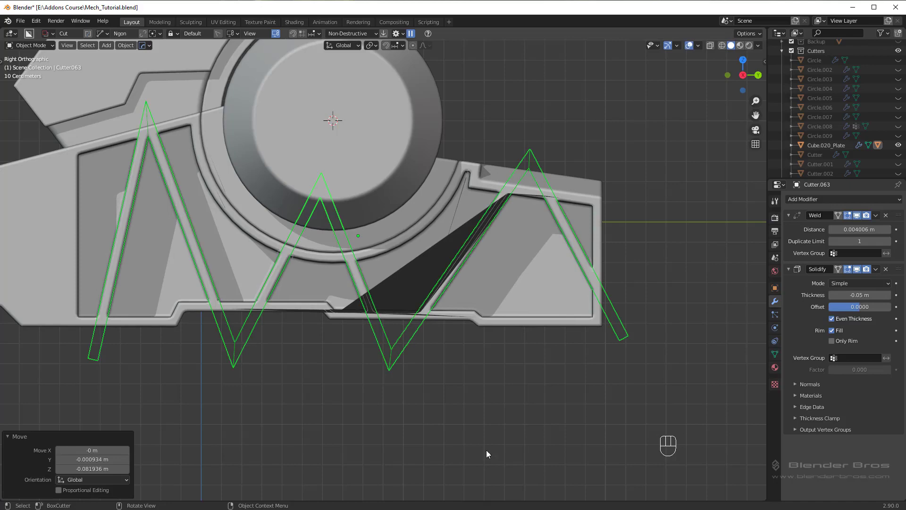
pyautogui.moveTo(477, 386); pyautogui.dragTo(531, 398)
# Confirm the cutter's new position and review the adjusted openings on the side plate
pyautogui.press('h')
pyautogui.moveTo(501, 390); pyautogui.dragTo(417, 393)
pyautogui.moveTo(371, 305); pyautogui.dragTo(395, 309)
pyautogui.press('h')
pyautogui.moveTo(272, 276); pyautogui.dragTo(329, 272)
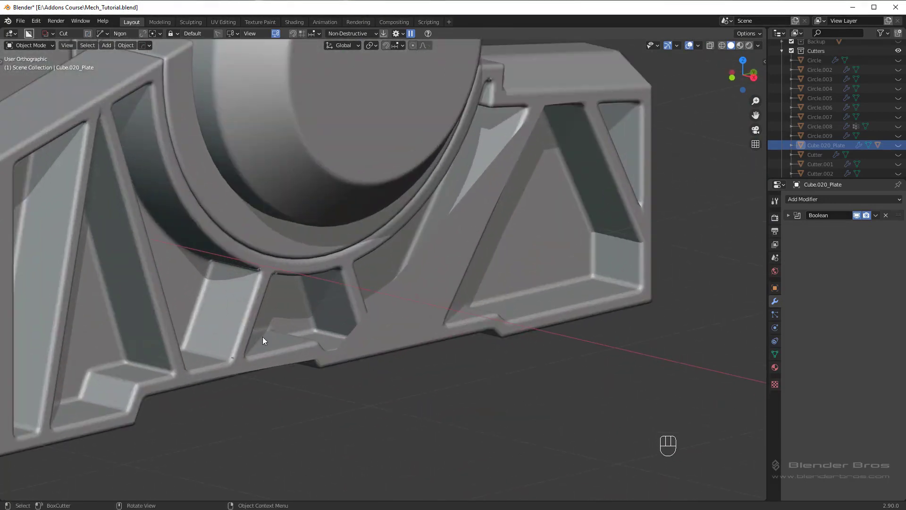
# Review both feet from several angles and collapse the Cutters collection in the outliner
pyautogui.moveTo(277, 199); pyautogui.dragTo(319, 200)
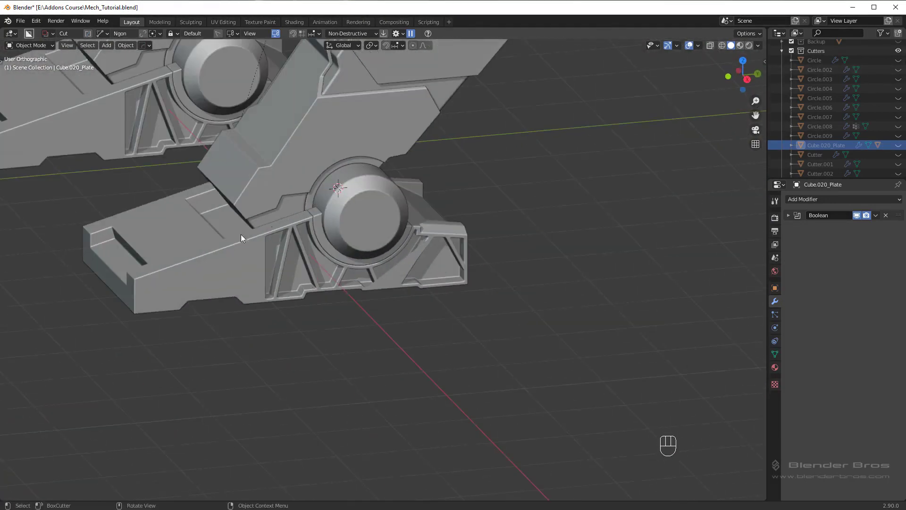
pyautogui.moveTo(211, 253); pyautogui.dragTo(281, 209)
pyautogui.moveTo(282, 209); pyautogui.dragTo(302, 219)
pyautogui.moveTo(452, 287); pyautogui.dragTo(404, 295)
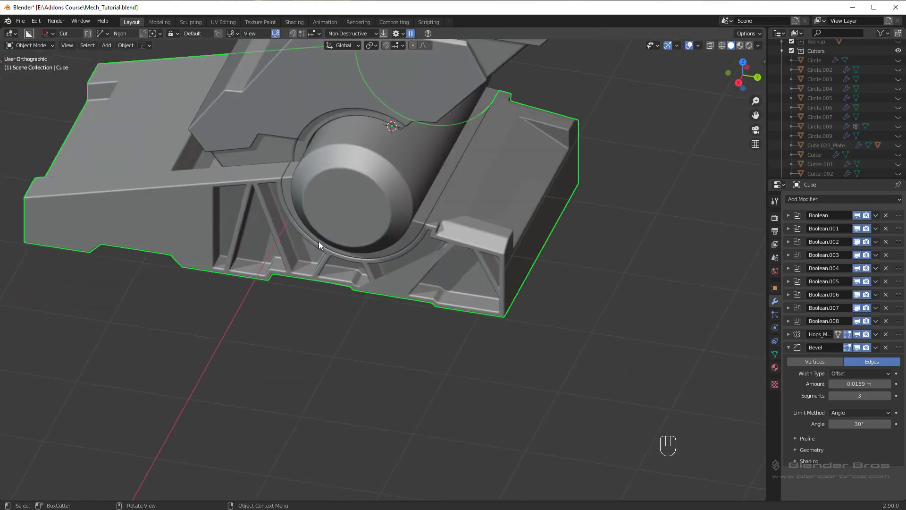
pyautogui.moveTo(338, 249); pyautogui.dragTo(381, 224)
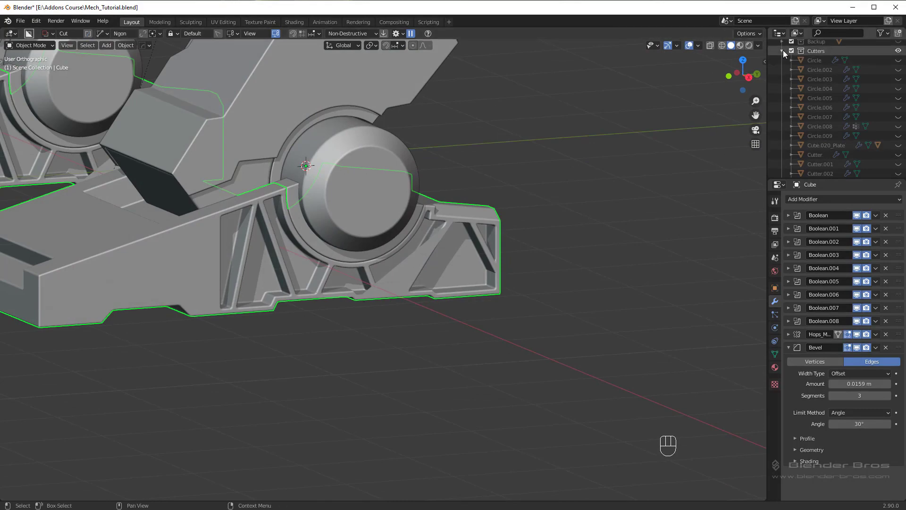
pyautogui.click(786, 54)
pyautogui.middleClick(542, 222)
# Duplicate the foot and move the copy into a new hidden Backup collection
pyautogui.press('shift+d')
pyautogui.press('m')
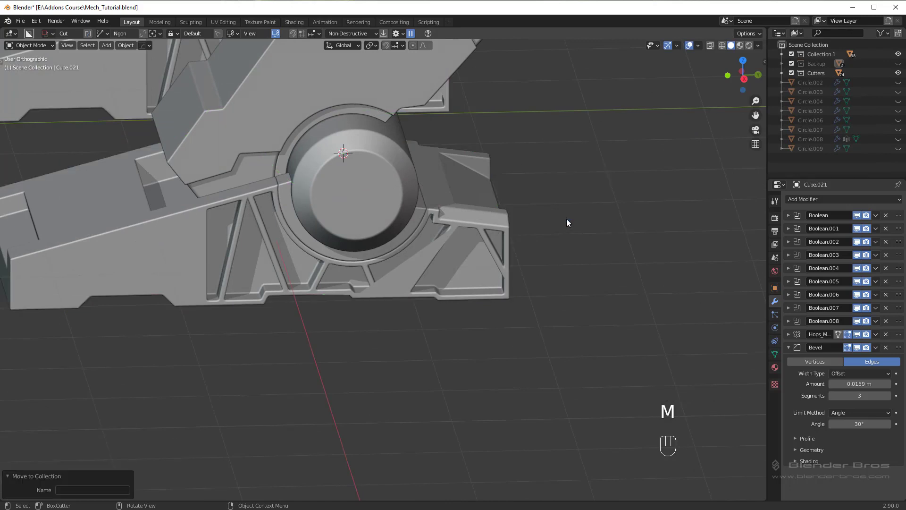
pyautogui.click(787, 69)
pyautogui.click(902, 84)
pyautogui.click(905, 76)
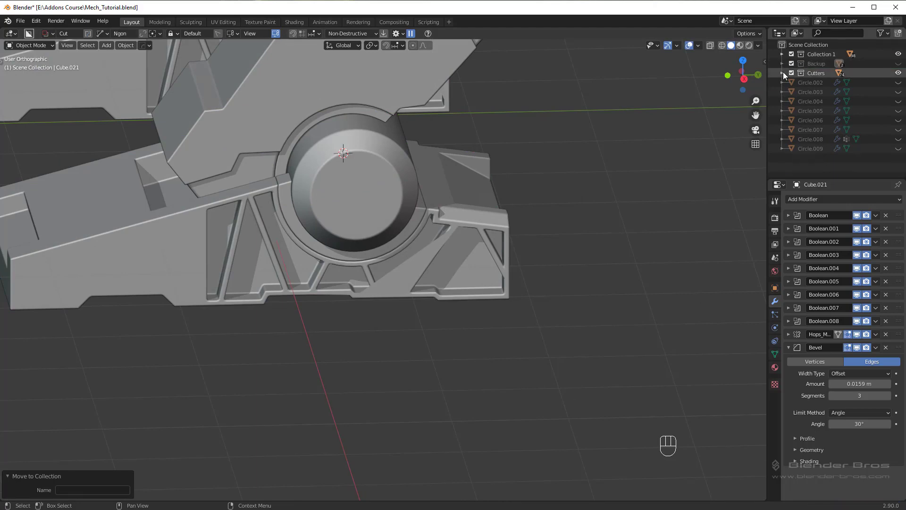
# Smart Apply the ten Boolean modifiers into the side plate mesh, leaving only the Bevel live
pyautogui.moveTo(400, 209); pyautogui.dragTo(441, 197)
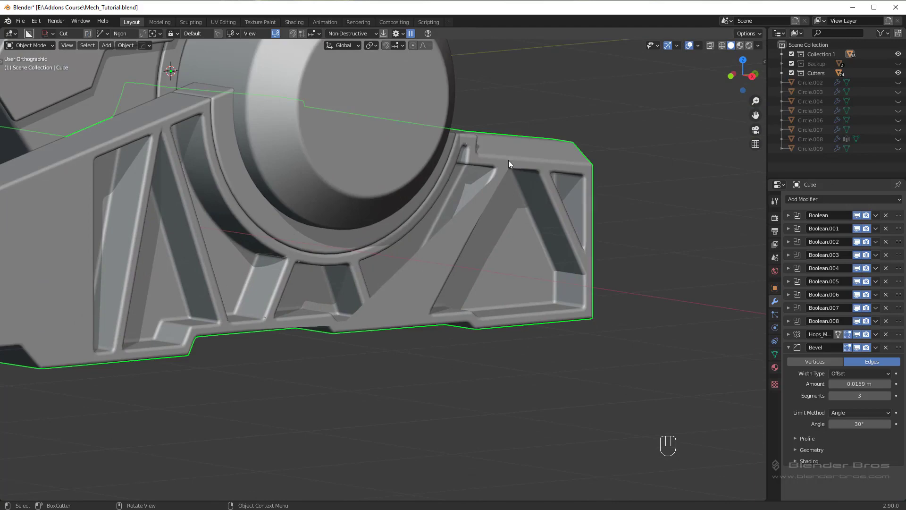
pyautogui.moveTo(523, 180); pyautogui.dragTo(487, 209)
pyautogui.middleClick(507, 202)
pyautogui.press('h')
pyautogui.middleClick(528, 187)
pyautogui.press('ctrl+z')
pyautogui.press('q')
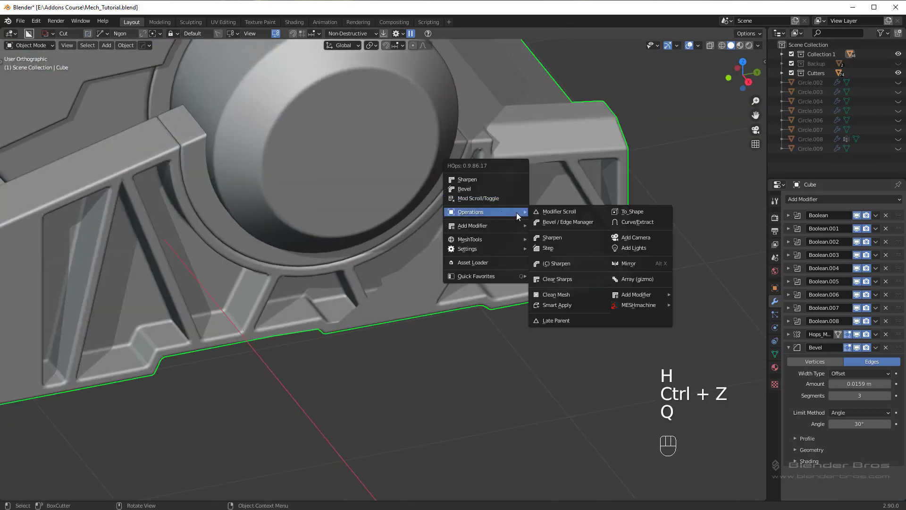
pyautogui.moveTo(576, 276); pyautogui.dragTo(550, 267)
pyautogui.moveTo(379, 299); pyautogui.dragTo(411, 290)
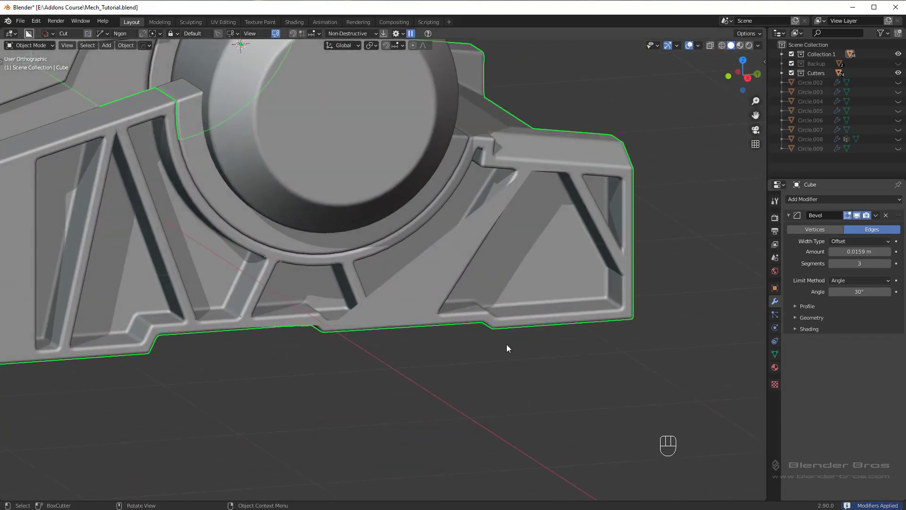
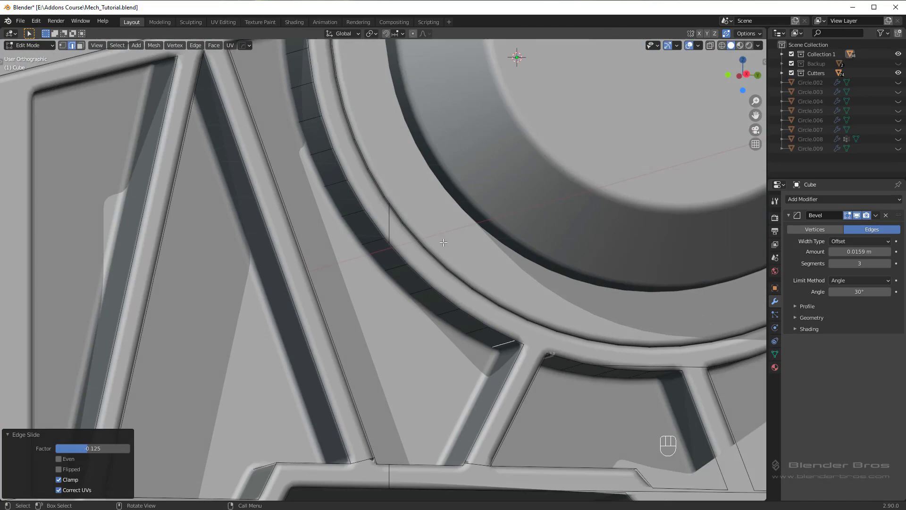
# Slide the stray edge near the strut corner along the curved recess to tighten the bevel shading
pyautogui.moveTo(396, 131); pyautogui.dragTo(394, 140)
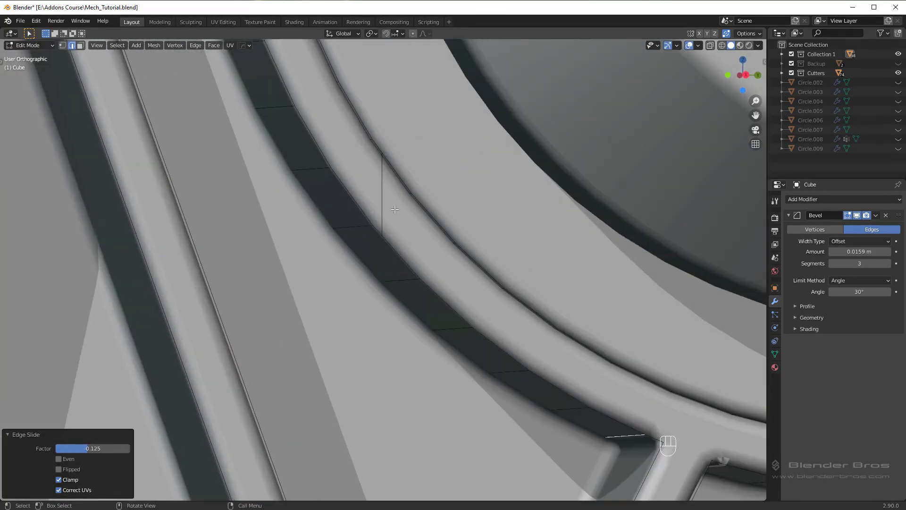
pyautogui.moveTo(395, 205); pyautogui.dragTo(413, 240)
pyautogui.middleClick(414, 240)
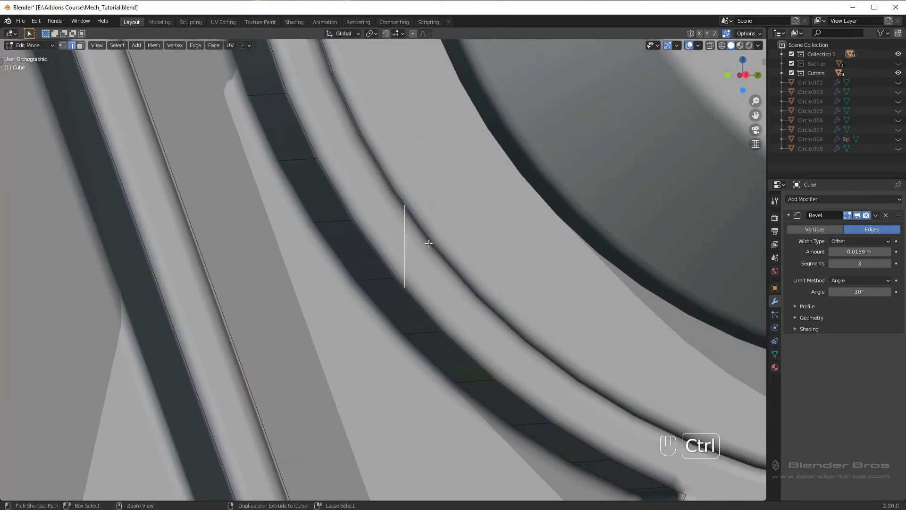
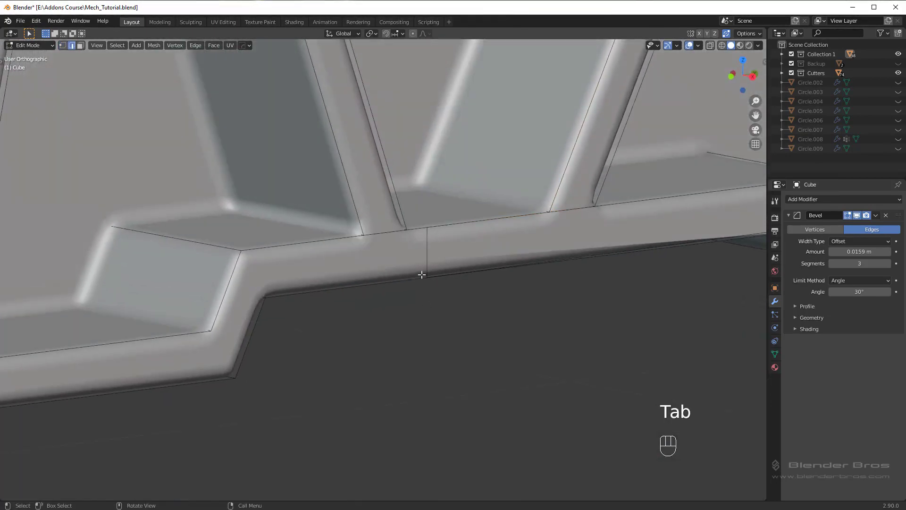
# Dissolve the extra vertices along the plate's lower rim in Edit Mode
pyautogui.press('Tab')
pyautogui.click(425, 246)
pyautogui.press('ctrl+x')
pyautogui.moveTo(532, 256); pyautogui.dragTo(499, 254)
pyautogui.press('ctrl+z')
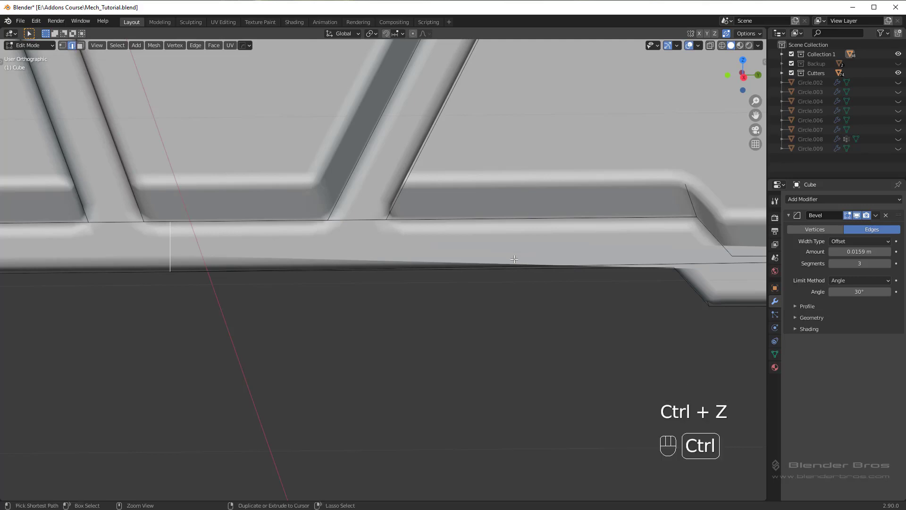
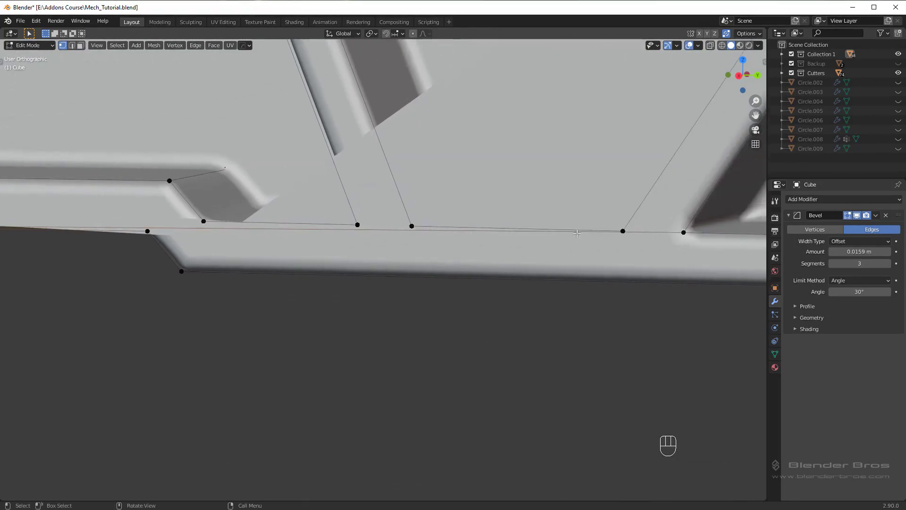
pyautogui.press('Tab')
pyautogui.press('ctrl+x')
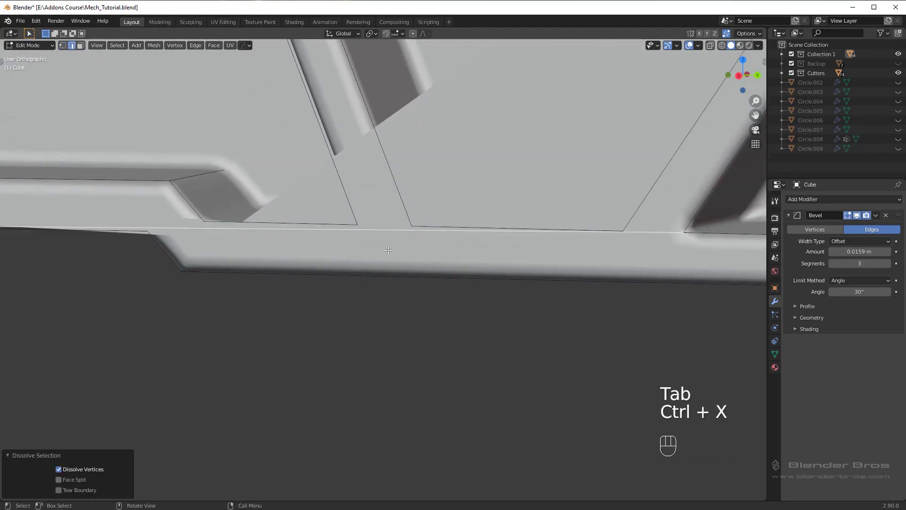
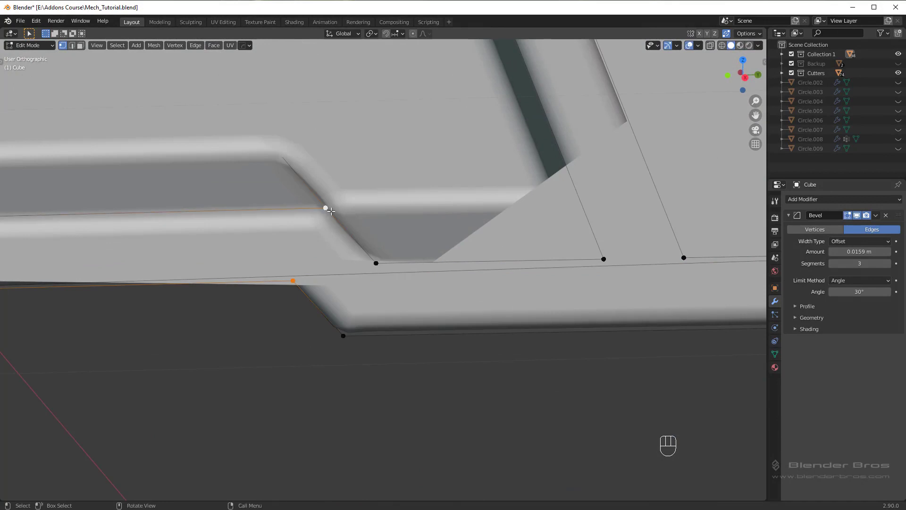
# Vertex-slide the corner vertex fully along its edge onto the bevelled corner
pyautogui.press('j')
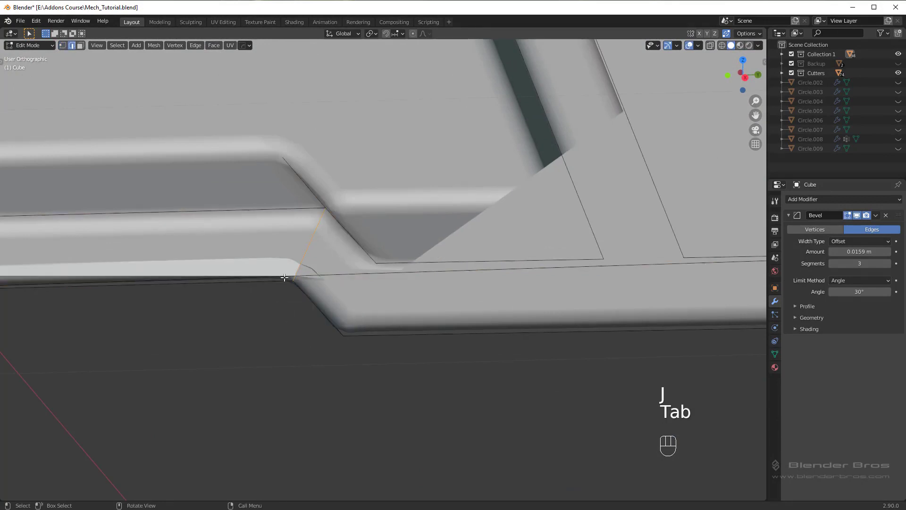
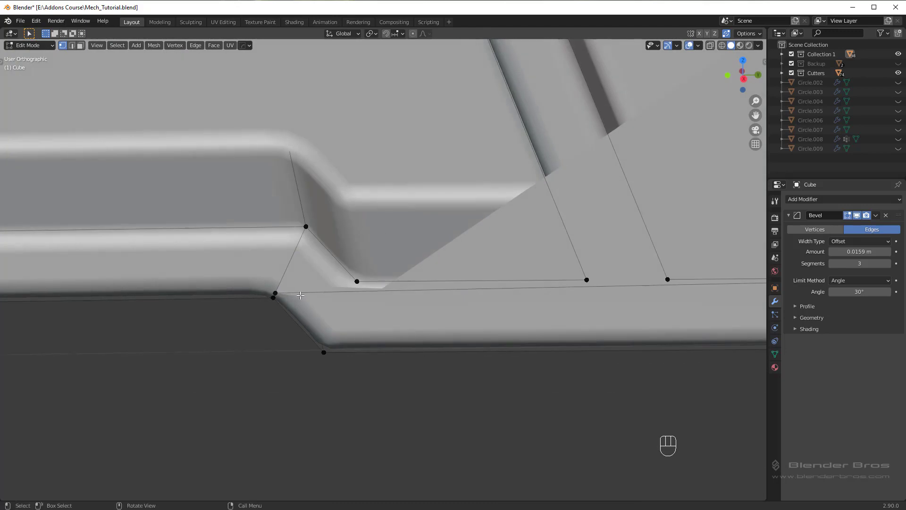
pyautogui.press('g')
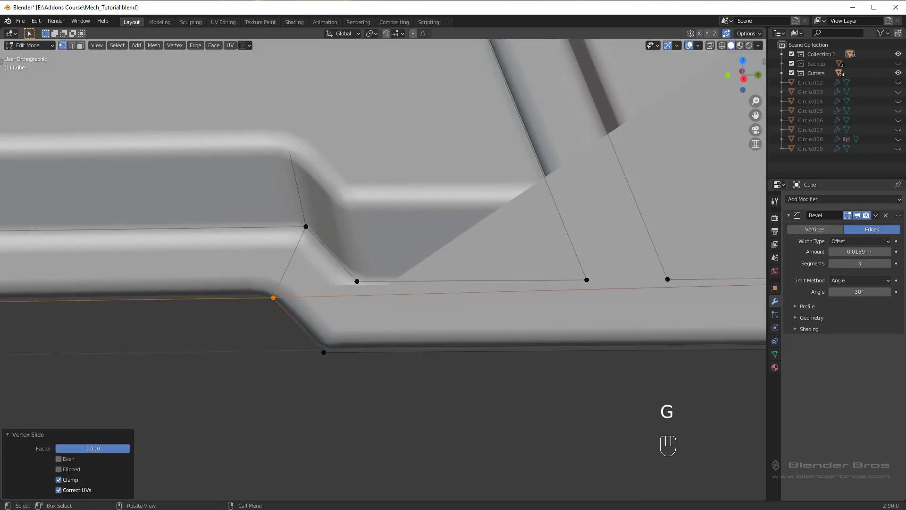
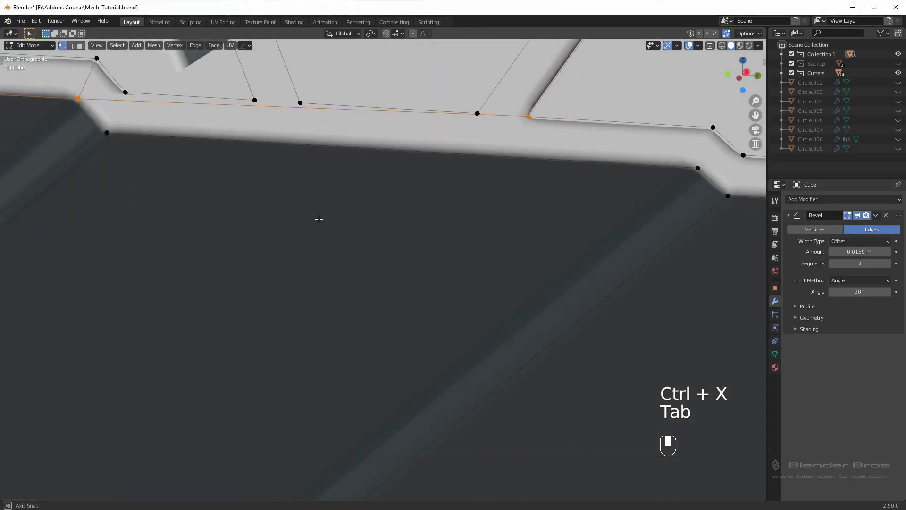
# Inspect the lower rim from several angles and select the strip of faces along it
pyautogui.press('KP_3')
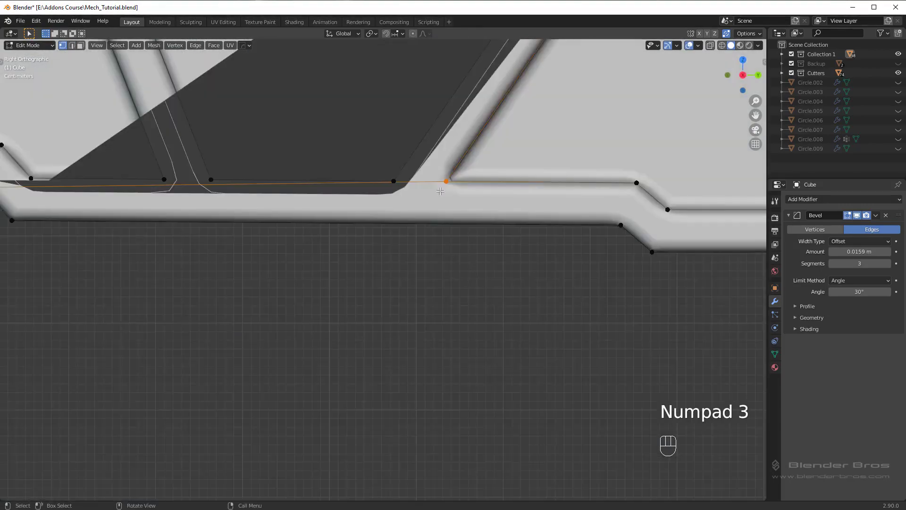
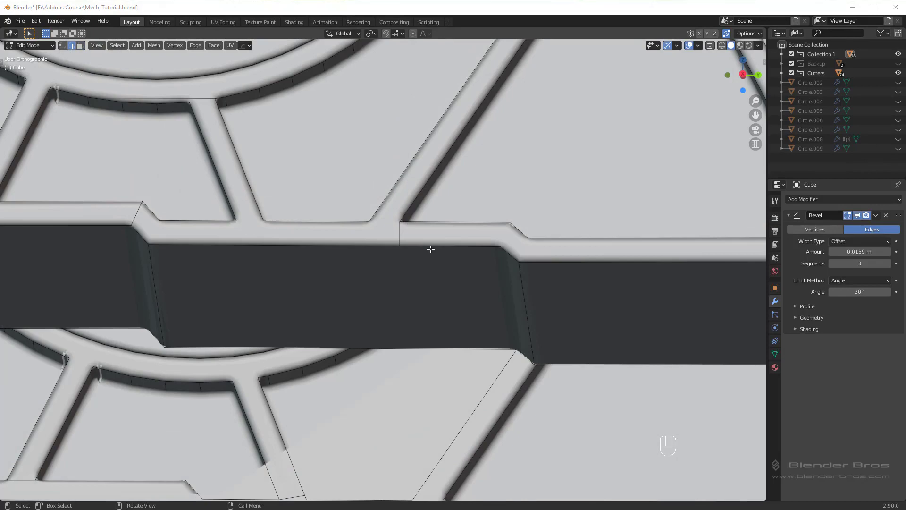
pyautogui.moveTo(433, 193); pyautogui.dragTo(439, 199)
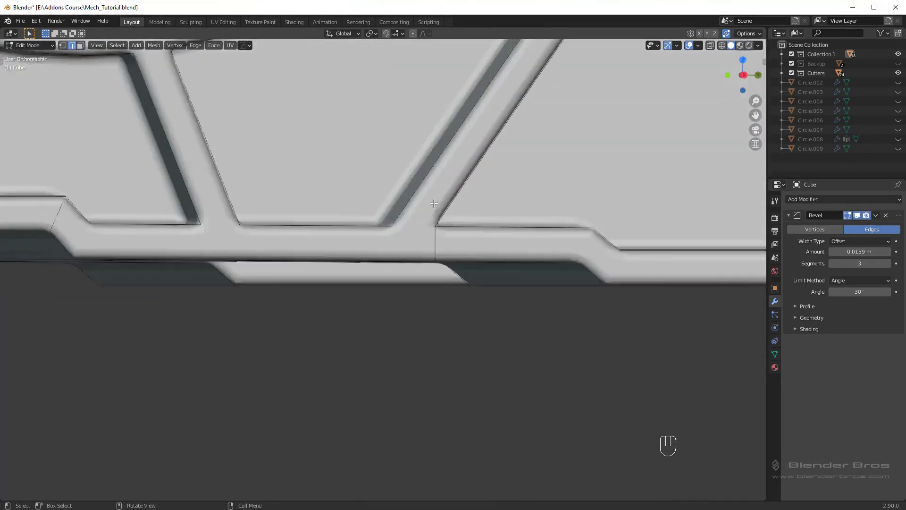
pyautogui.middleClick(441, 209)
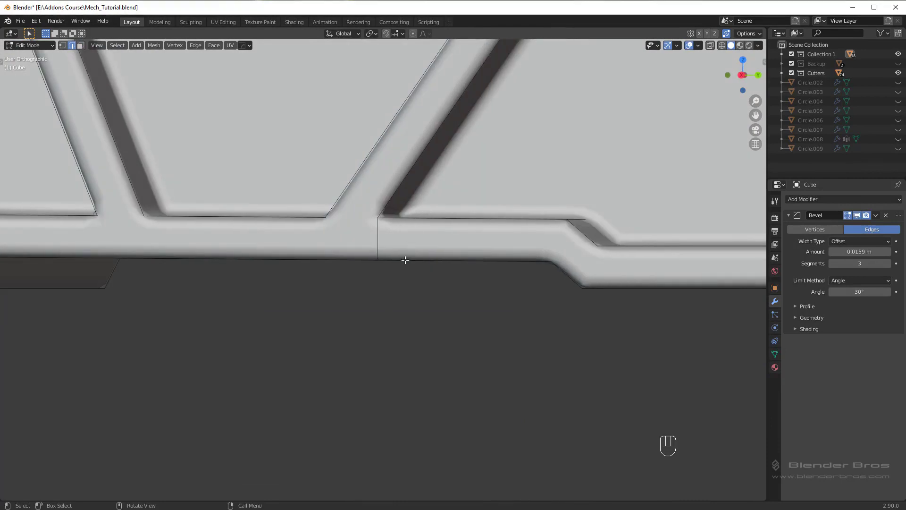
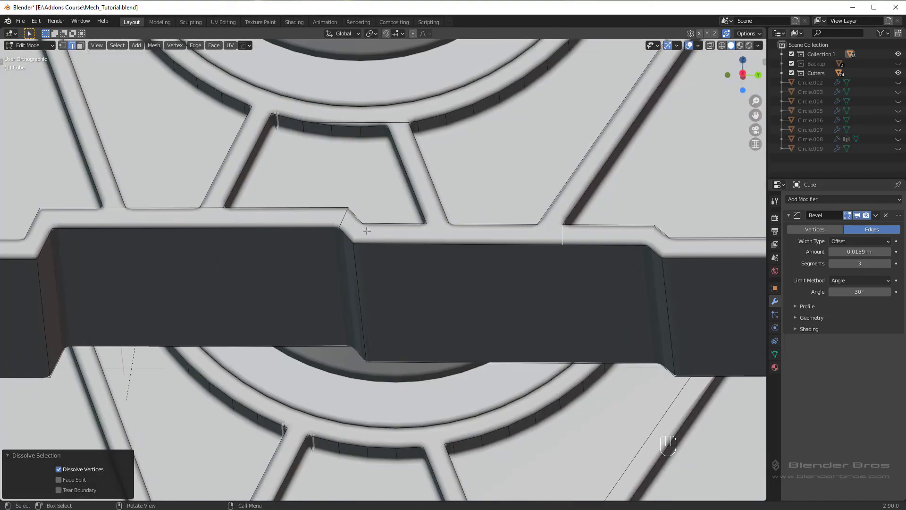
pyautogui.middleClick(498, 229)
pyautogui.click(623, 226)
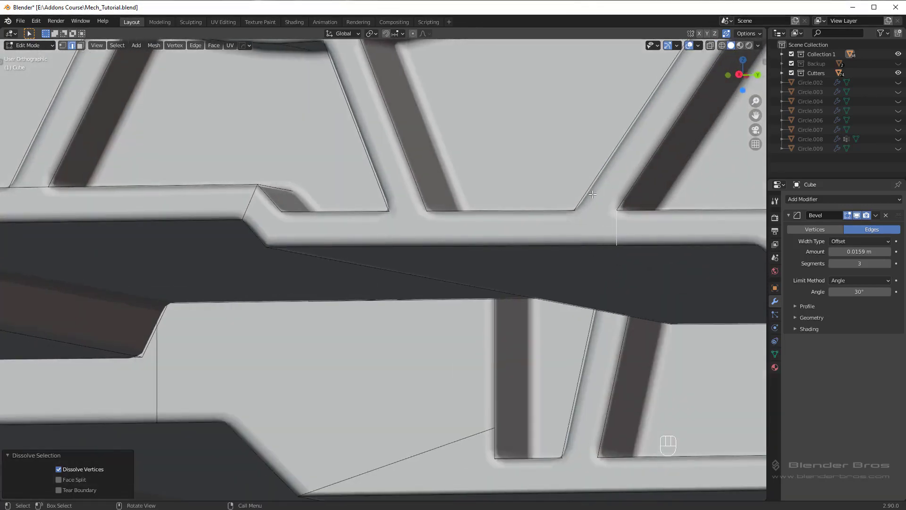
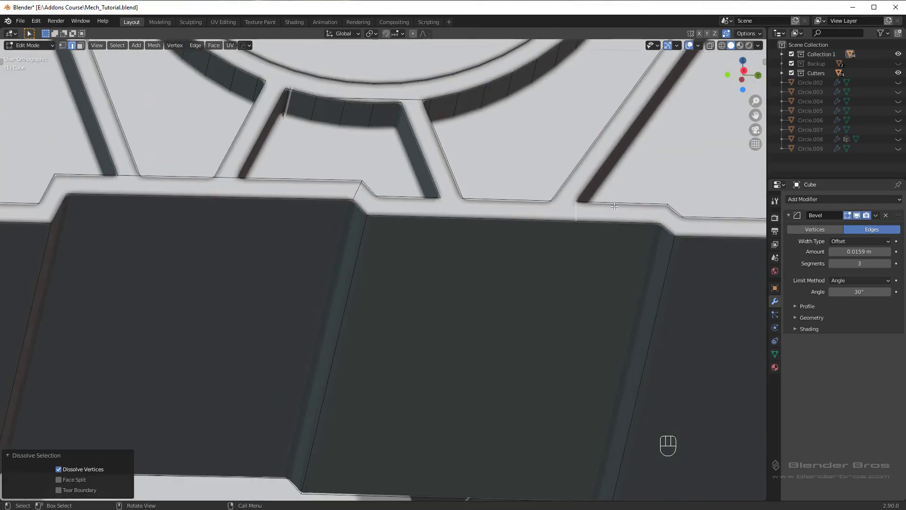
pyautogui.moveTo(560, 165); pyautogui.dragTo(575, 167)
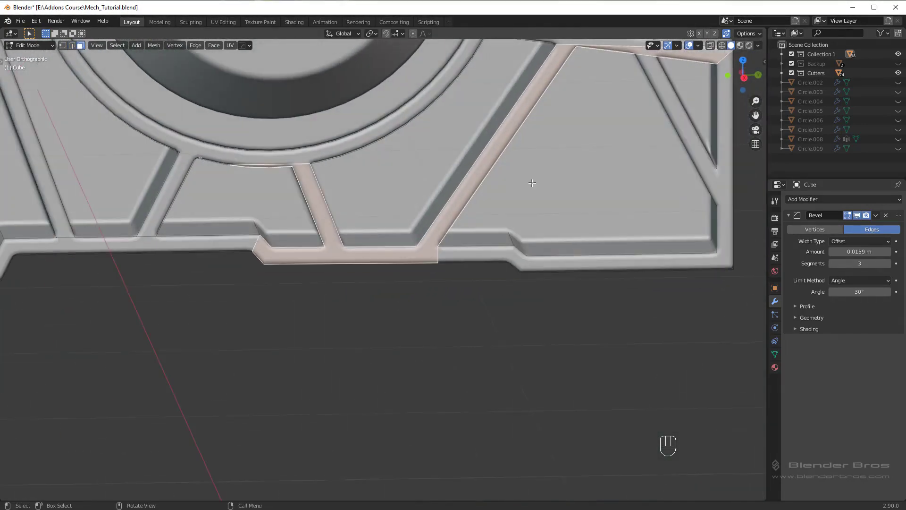
pyautogui.middleClick(520, 165)
# Dissolve the unneeded rim geometry and slide the strut-base vertex into place, checking the shading
pyautogui.press('Tab')
pyautogui.press('alt+a')
pyautogui.press('Tab')
pyautogui.click(437, 215)
pyautogui.middleClick(405, 222)
pyautogui.press('alt+a')
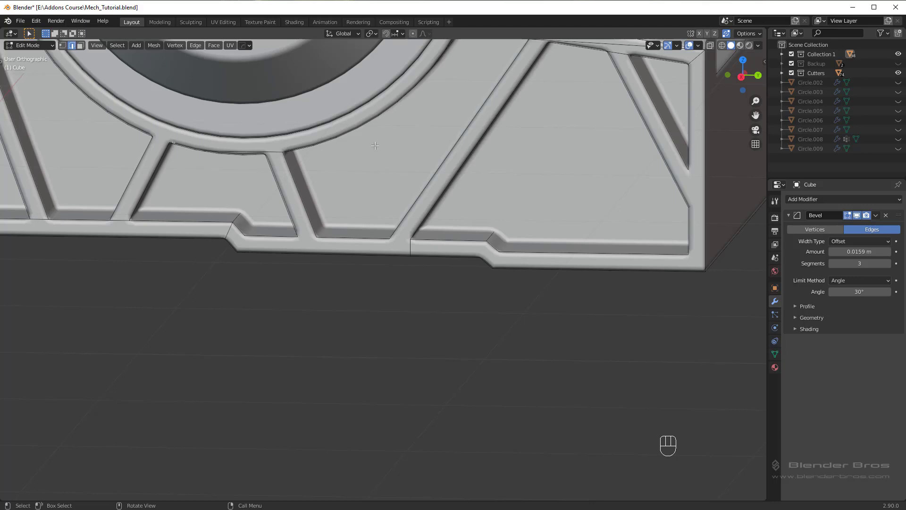
pyautogui.moveTo(409, 174); pyautogui.dragTo(397, 190)
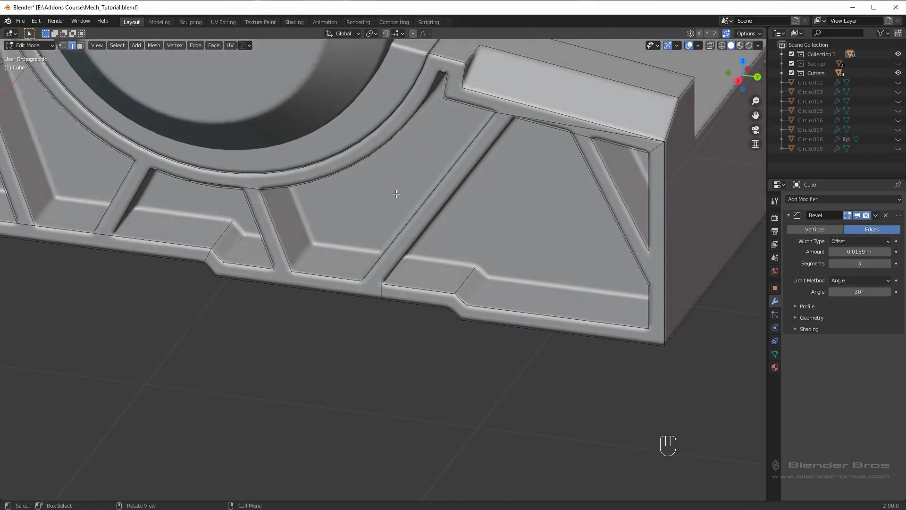
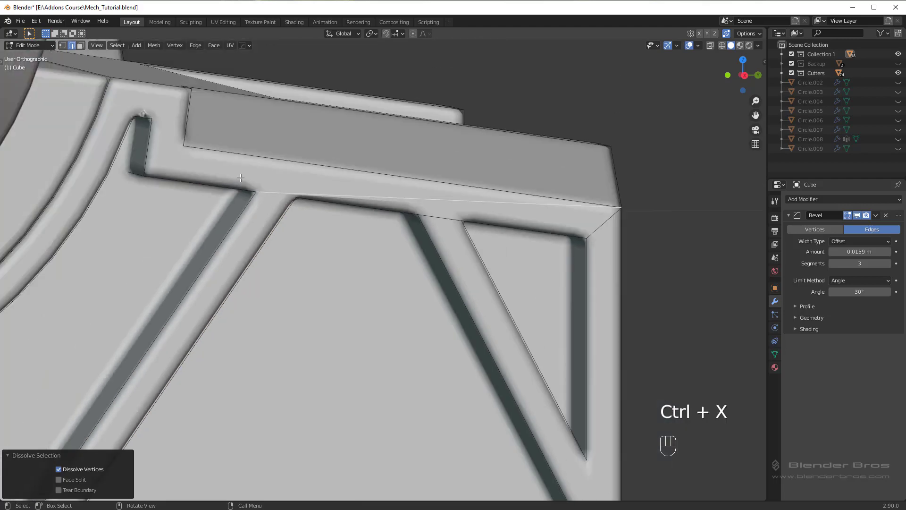
# Slide the stray vertex along its edge into the groove corner
pyautogui.press('Tab')
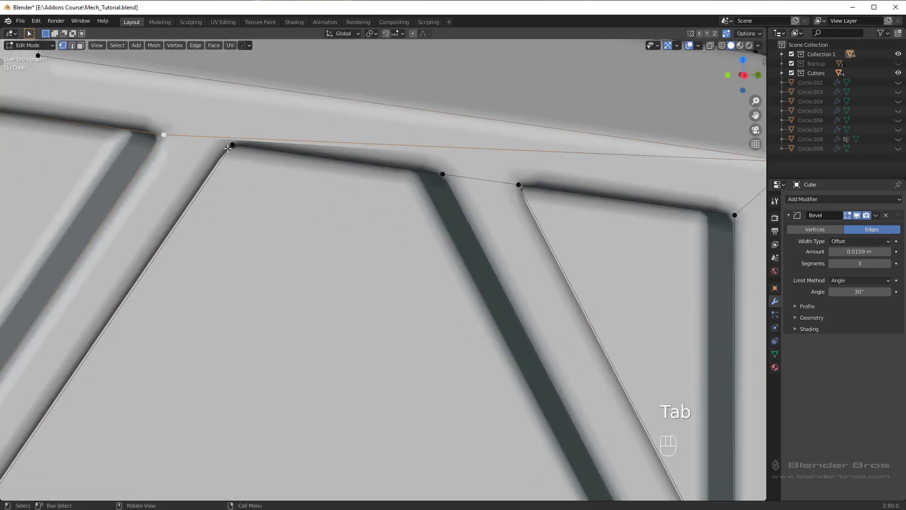
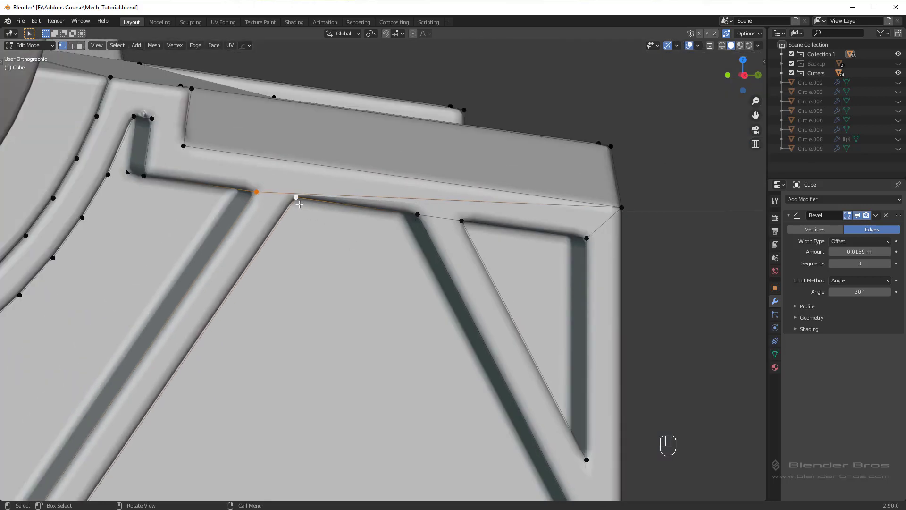
pyautogui.press('j')
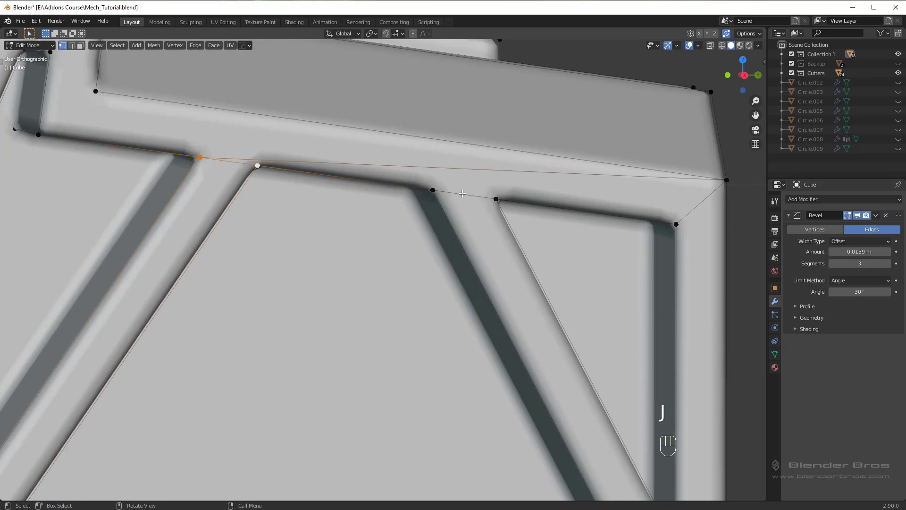
pyautogui.press('Tab')
# Dissolve the leftover diagonal edge crossing the plate's top corner and check the result
pyautogui.click(399, 160)
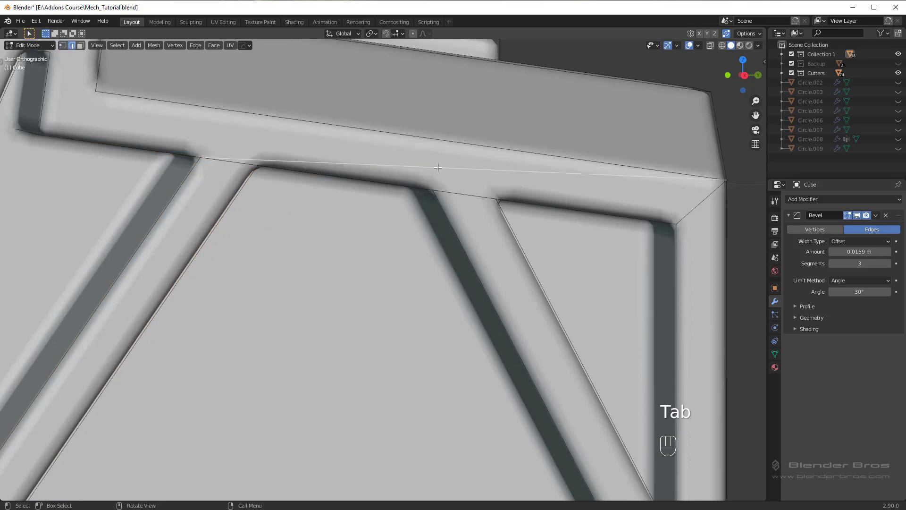
pyautogui.press('ctrl+x')
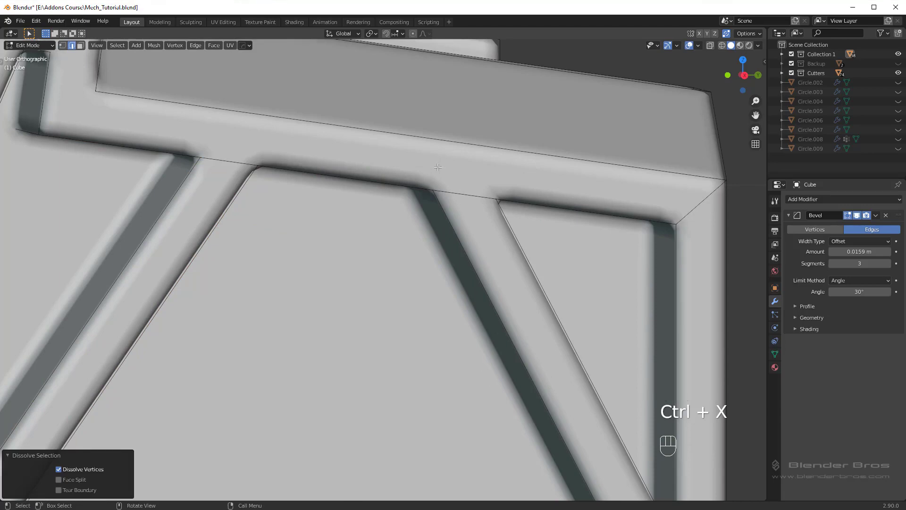
pyautogui.moveTo(378, 189); pyautogui.dragTo(396, 182)
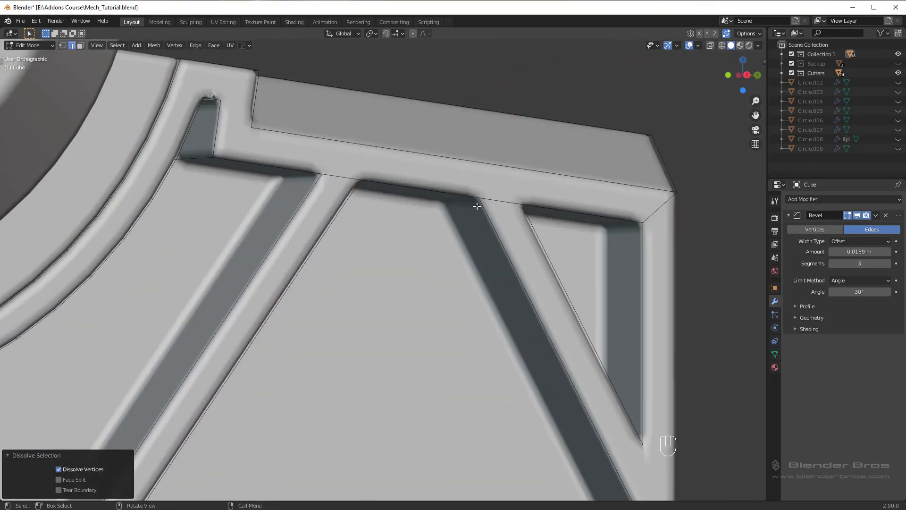
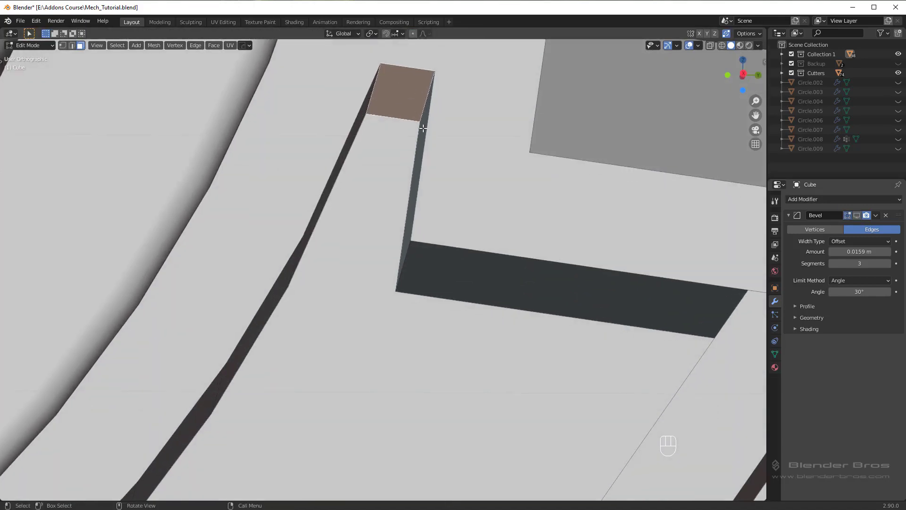
# Leave edit mode and line up a view of the side plate for the BoxCutter cut
pyautogui.press('Tab')
pyautogui.middleClick(454, 173)
pyautogui.press('alt+v')
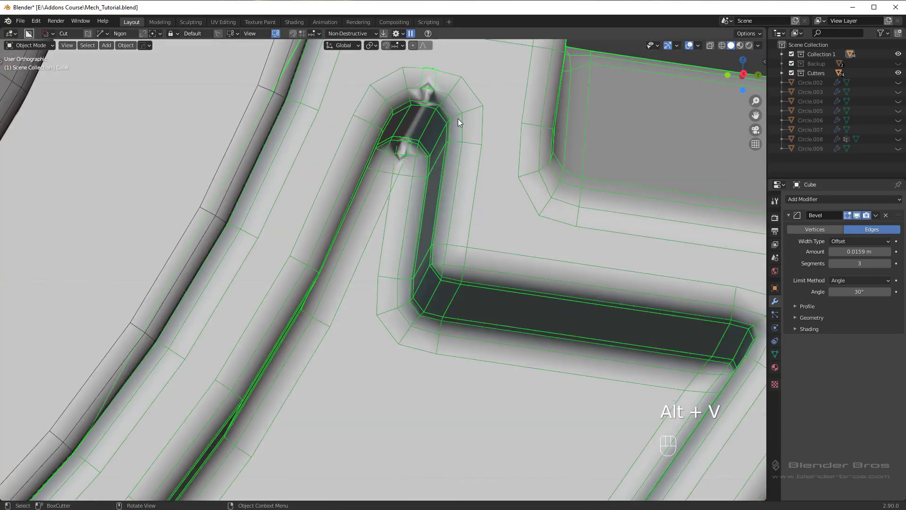
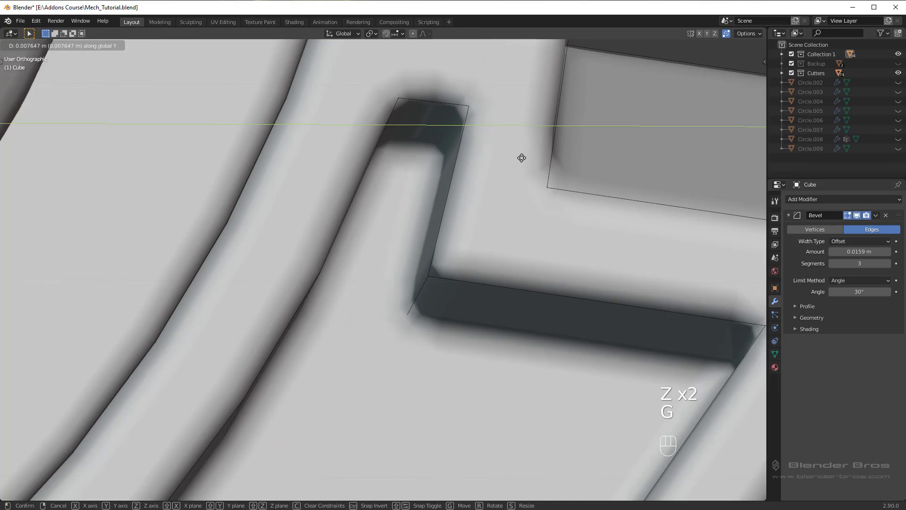
pyautogui.press('Tab')
pyautogui.press('q')
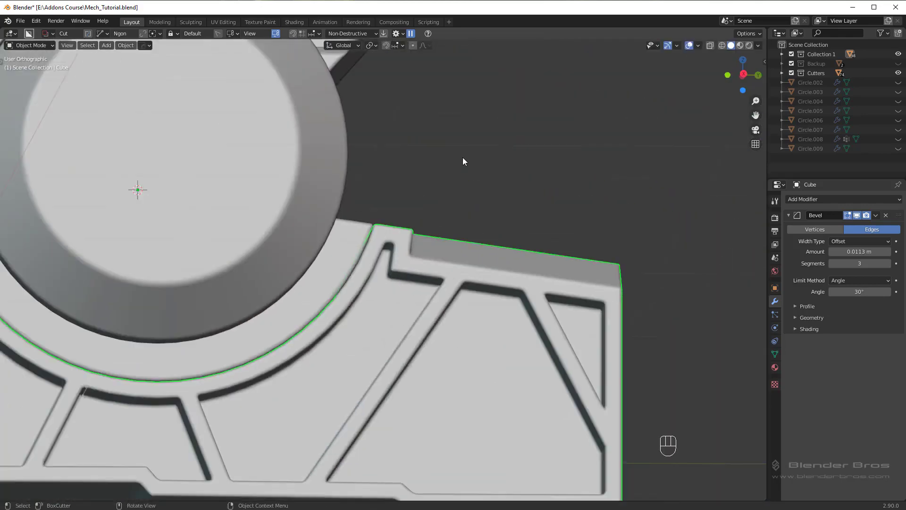
pyautogui.middleClick(444, 249)
pyautogui.moveTo(410, 299); pyautogui.dragTo(420, 279)
pyautogui.moveTo(418, 285); pyautogui.dragTo(424, 271)
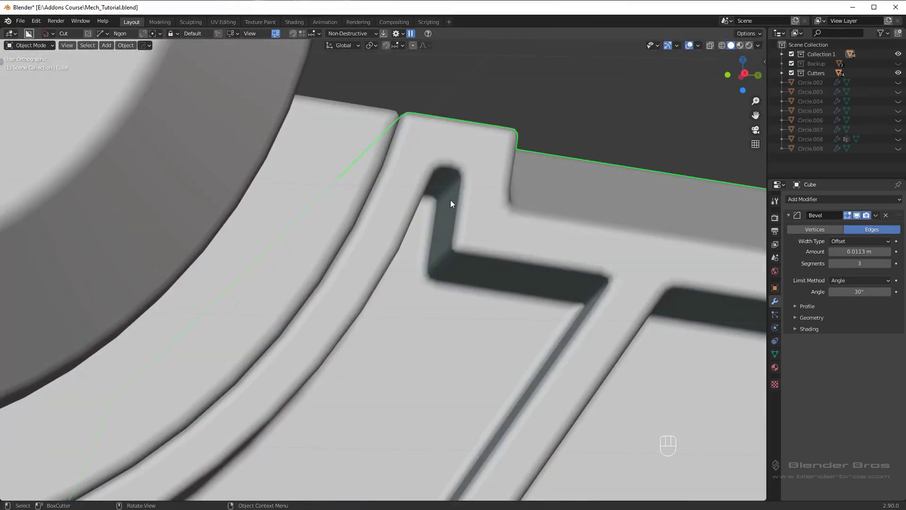
pyautogui.middleClick(495, 202)
# Draw a thin angled BoxCutter box across the side plate toward the ankle cylinder and zoom in on the groove
pyautogui.press('q')
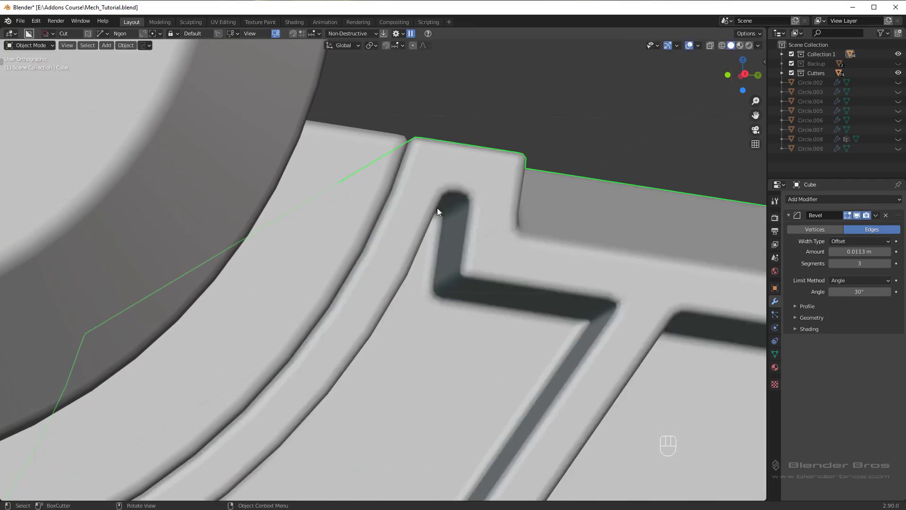
pyautogui.click(426, 259)
pyautogui.press('alt+a')
pyautogui.moveTo(406, 292); pyautogui.dragTo(538, 151)
pyautogui.click(474, 207)
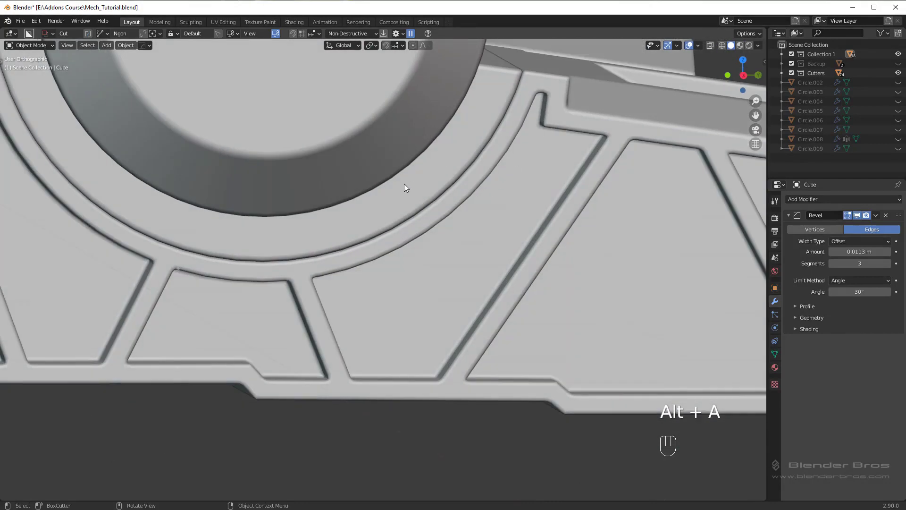
pyautogui.moveTo(330, 202); pyautogui.dragTo(602, 197)
pyautogui.moveTo(500, 268); pyautogui.dragTo(478, 252)
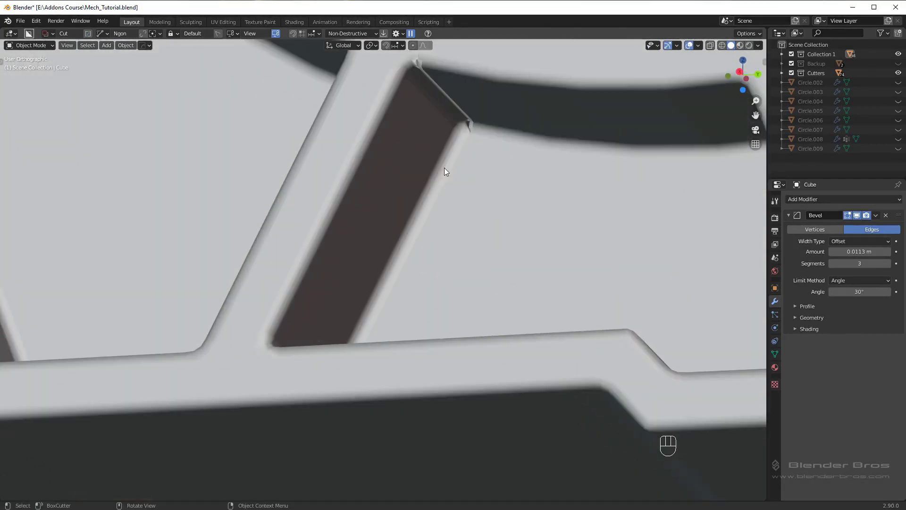
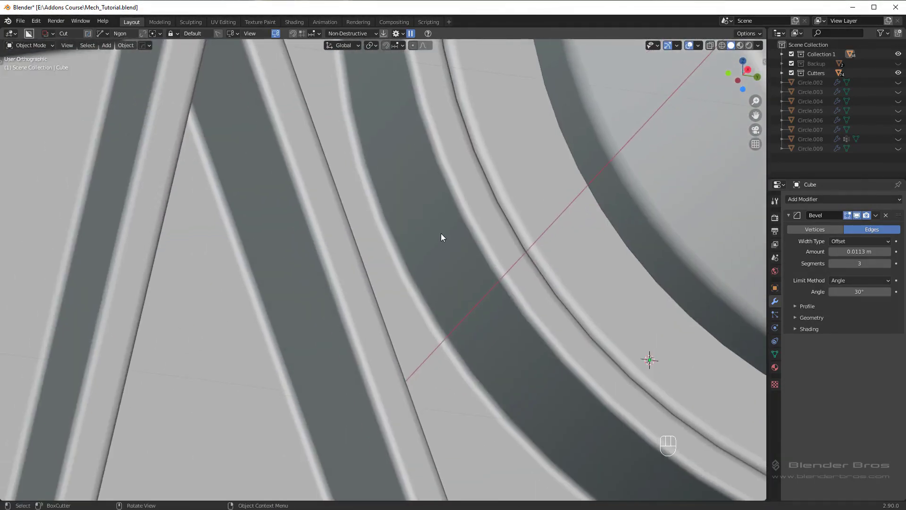
pyautogui.moveTo(444, 269); pyautogui.dragTo(417, 301)
pyautogui.moveTo(435, 301); pyautogui.dragTo(462, 286)
pyautogui.middleClick(390, 275)
pyautogui.moveTo(532, 274); pyautogui.dragTo(482, 289)
pyautogui.middleClick(557, 308)
pyautogui.middleClick(399, 185)
pyautogui.moveTo(385, 132); pyautogui.dragTo(497, 291)
pyautogui.moveTo(395, 293); pyautogui.dragTo(388, 306)
pyautogui.middleClick(442, 293)
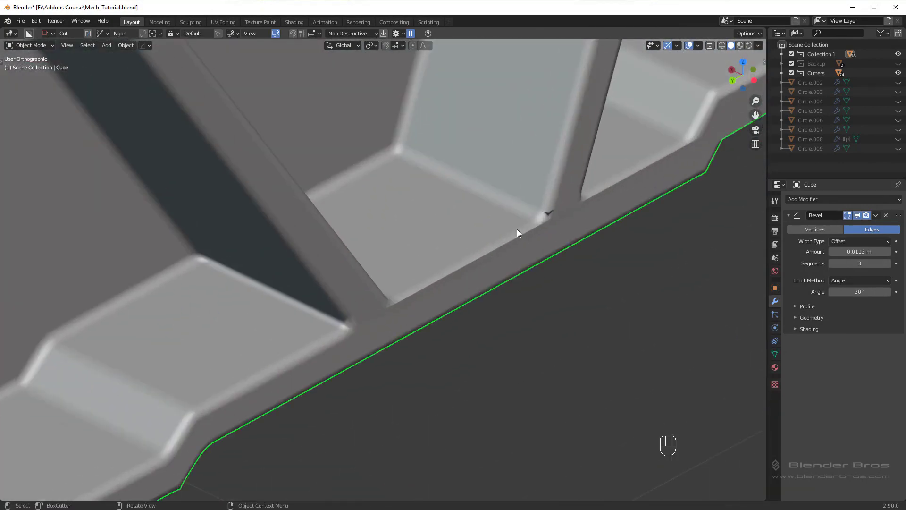
pyautogui.press('Tab')
pyautogui.press('Tab')
pyautogui.press('Tab')
pyautogui.middleClick(412, 244)
pyautogui.press('Tab')
pyautogui.moveTo(417, 183); pyautogui.dragTo(470, 167)
pyautogui.moveTo(389, 177); pyautogui.dragTo(424, 191)
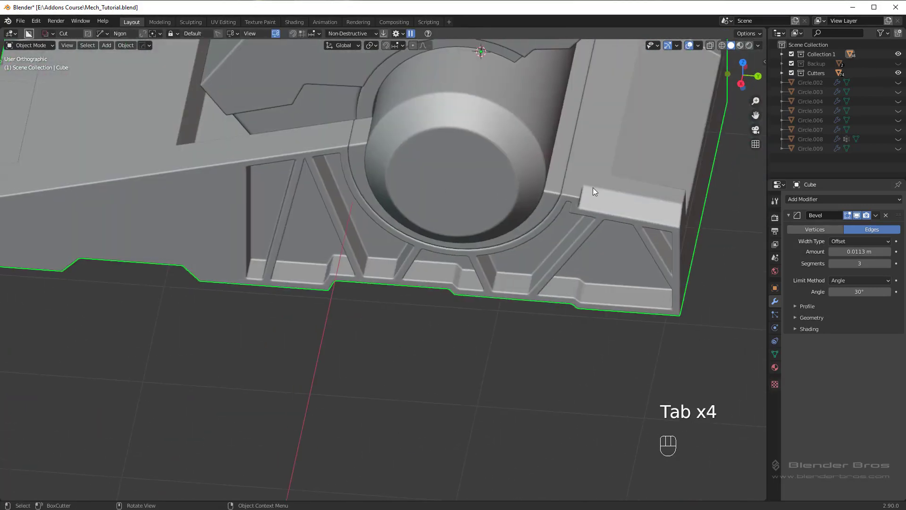
pyautogui.moveTo(602, 202); pyautogui.dragTo(553, 189)
pyautogui.moveTo(457, 231); pyautogui.dragTo(410, 235)
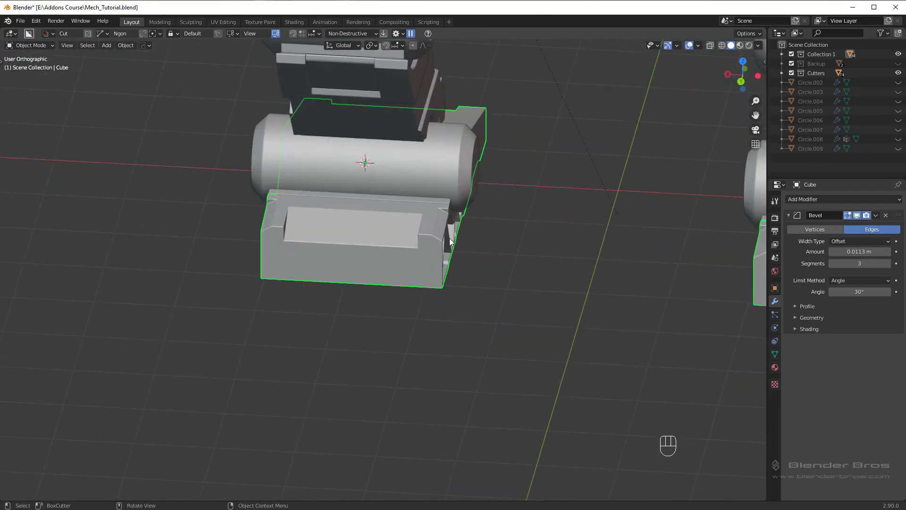
# Try a HardOps mirror on the foot alone, undo it and collapse the bevel settings
pyautogui.press('alt+x')
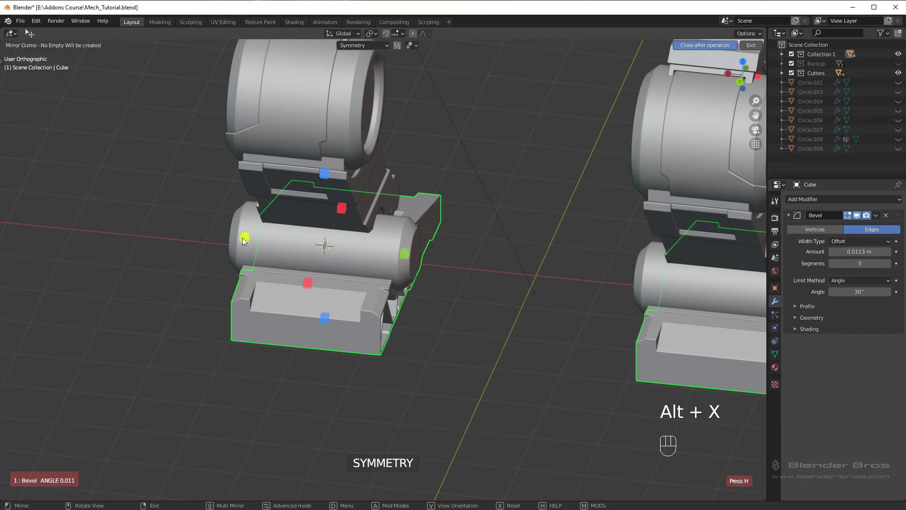
pyautogui.moveTo(245, 242); pyautogui.dragTo(357, 259)
pyautogui.moveTo(358, 259); pyautogui.dragTo(408, 254)
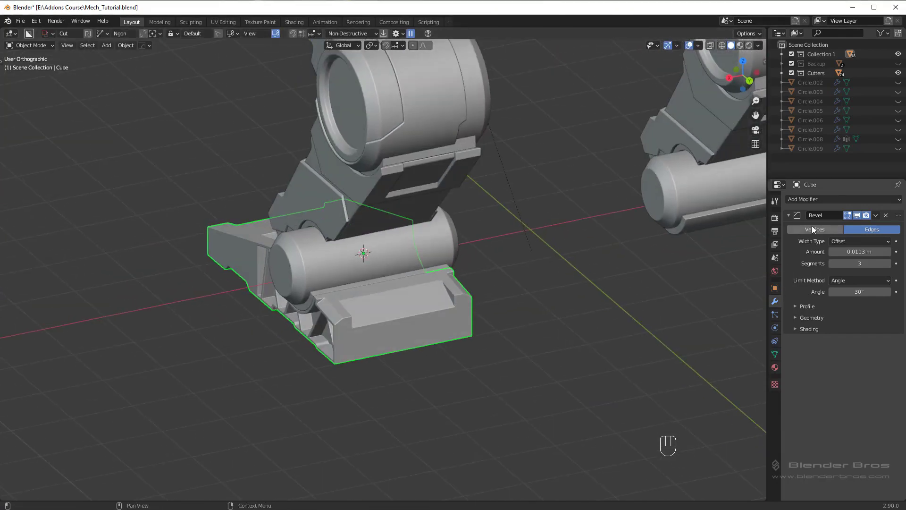
pyautogui.click(791, 219)
pyautogui.press('ctrl+z')
pyautogui.click(630, 267)
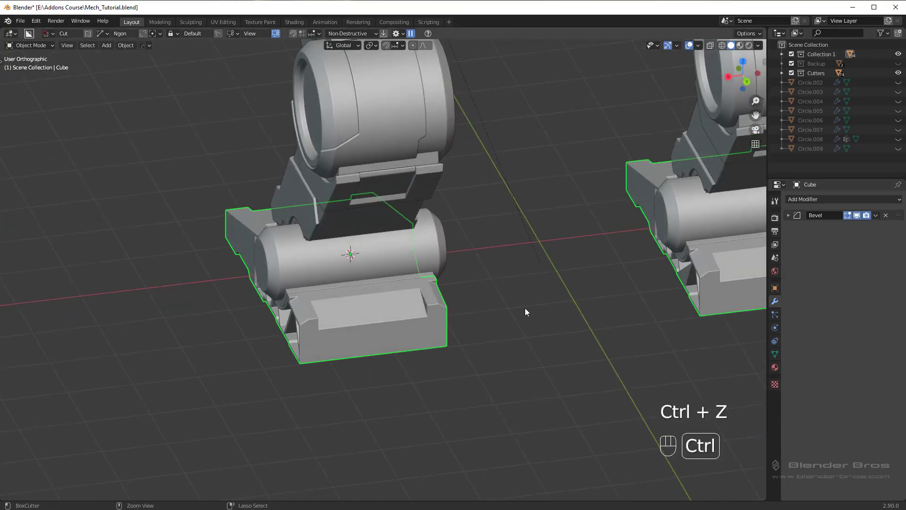
pyautogui.middleClick(461, 297)
# Select the foot, add the robot body to the selection and face the robot from the front
pyautogui.press('ctrl+shift+alt+x')
pyautogui.moveTo(238, 227); pyautogui.dragTo(419, 256)
pyautogui.middleClick(512, 276)
pyautogui.click(434, 126)
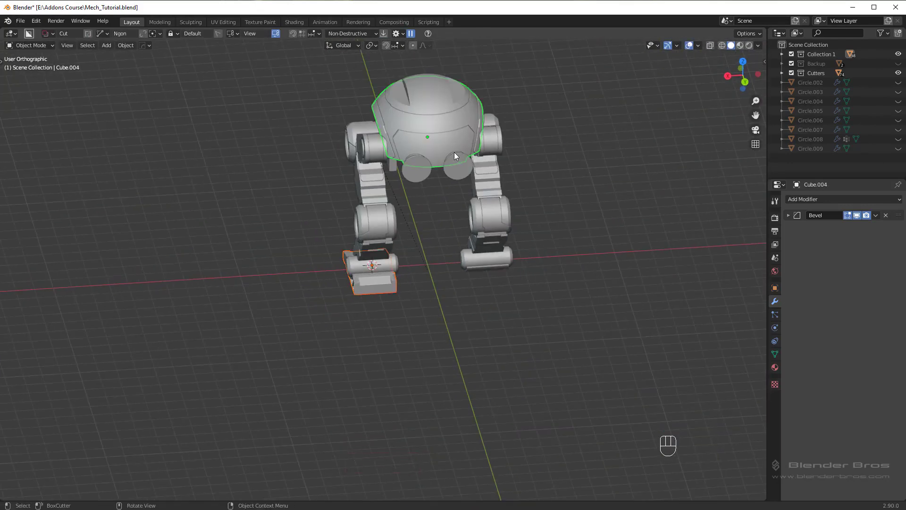
pyautogui.moveTo(491, 159); pyautogui.dragTo(463, 167)
pyautogui.middleClick(514, 206)
# Mirror the foot on X across the body with a Hops_Mirror modifier and check both feet
pyautogui.press('alt+x')
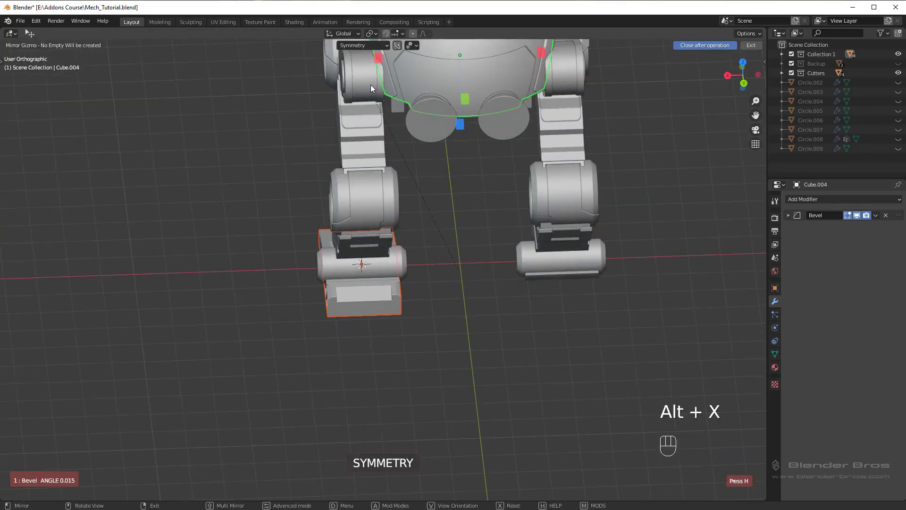
pyautogui.moveTo(363, 45); pyautogui.dragTo(449, 154)
pyautogui.click(350, 152)
pyautogui.moveTo(495, 205); pyautogui.dragTo(527, 201)
pyautogui.press('alt+a')
pyautogui.click(414, 295)
pyautogui.moveTo(538, 261); pyautogui.dragTo(464, 274)
pyautogui.moveTo(546, 162); pyautogui.dragTo(556, 164)
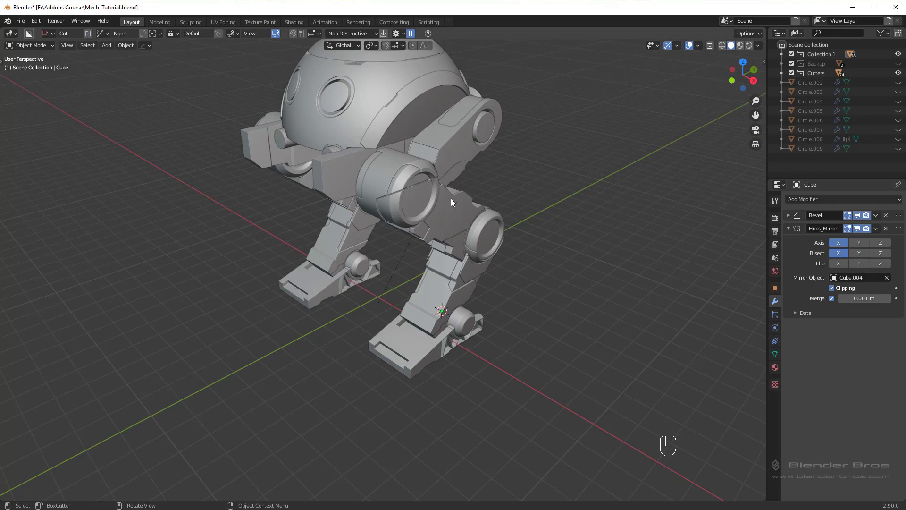
# Orbit around the robot to check both mirrored feet
pyautogui.moveTo(542, 229); pyautogui.dragTo(522, 215)
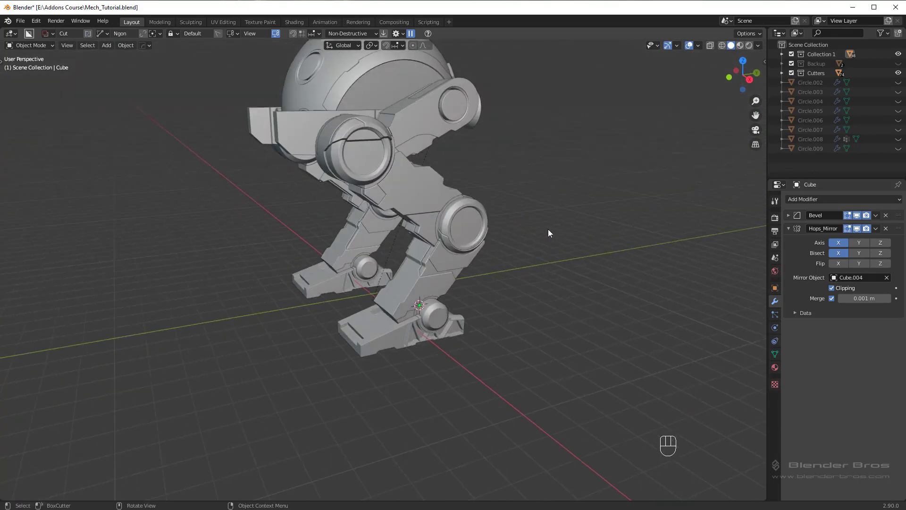
pyautogui.moveTo(444, 150); pyautogui.dragTo(483, 174)
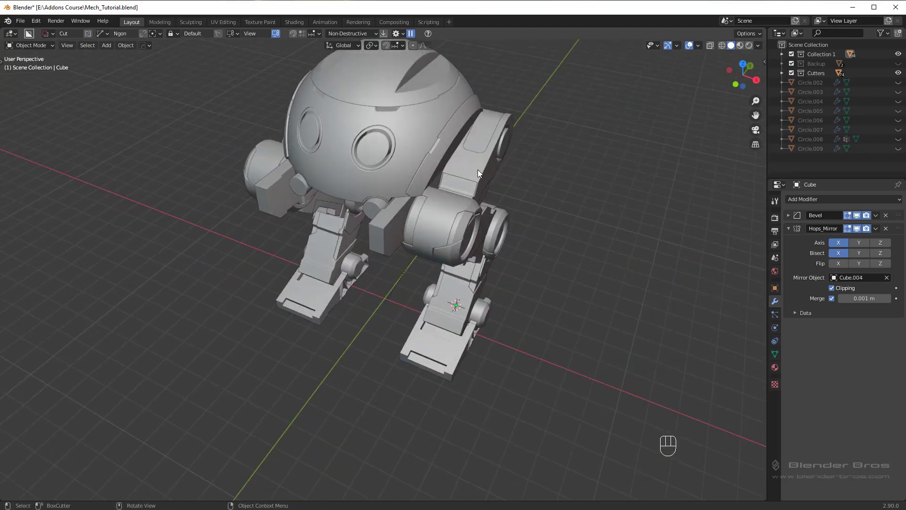
pyautogui.moveTo(480, 175); pyautogui.dragTo(375, 255)
pyautogui.middleClick(388, 249)
pyautogui.moveTo(390, 249); pyautogui.dragTo(520, 215)
pyautogui.middleClick(490, 232)
pyautogui.moveTo(475, 216); pyautogui.dragTo(450, 231)
pyautogui.moveTo(456, 266); pyautogui.dragTo(470, 251)
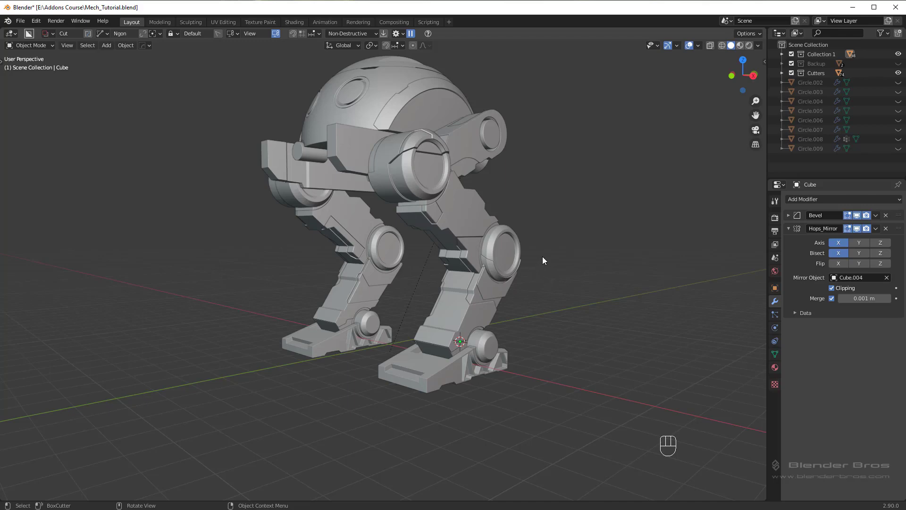
pyautogui.moveTo(507, 254); pyautogui.dragTo(476, 262)
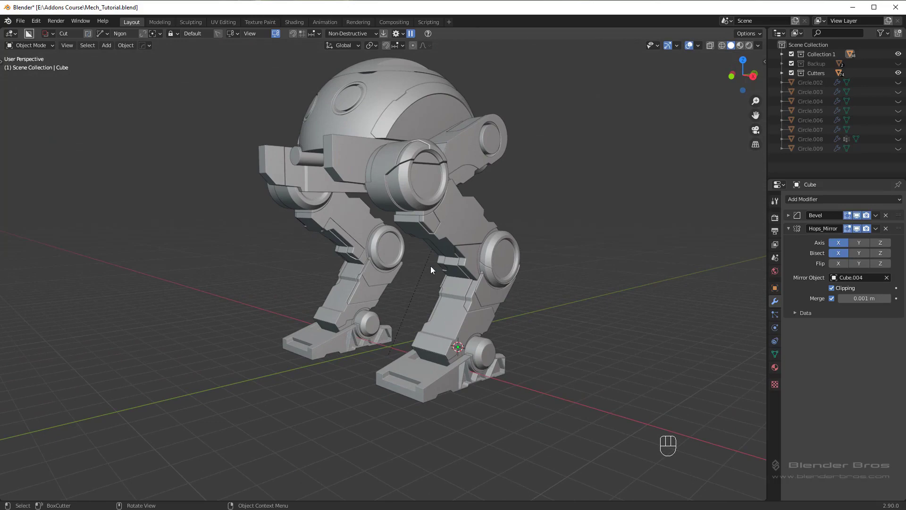
# Zoom in on the side plate grooves, then frame the front edge of the foot
pyautogui.middleClick(492, 269)
pyautogui.moveTo(496, 313); pyautogui.dragTo(474, 180)
pyautogui.moveTo(504, 170); pyautogui.dragTo(481, 184)
pyautogui.moveTo(475, 244); pyautogui.dragTo(524, 171)
pyautogui.middleClick(532, 194)
pyautogui.moveTo(533, 198); pyautogui.dragTo(513, 198)
pyautogui.middleClick(513, 234)
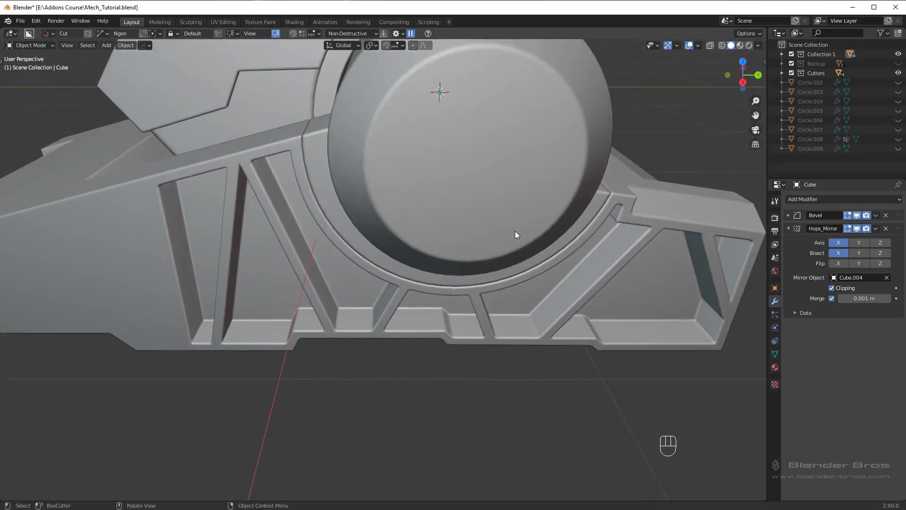
pyautogui.middleClick(518, 239)
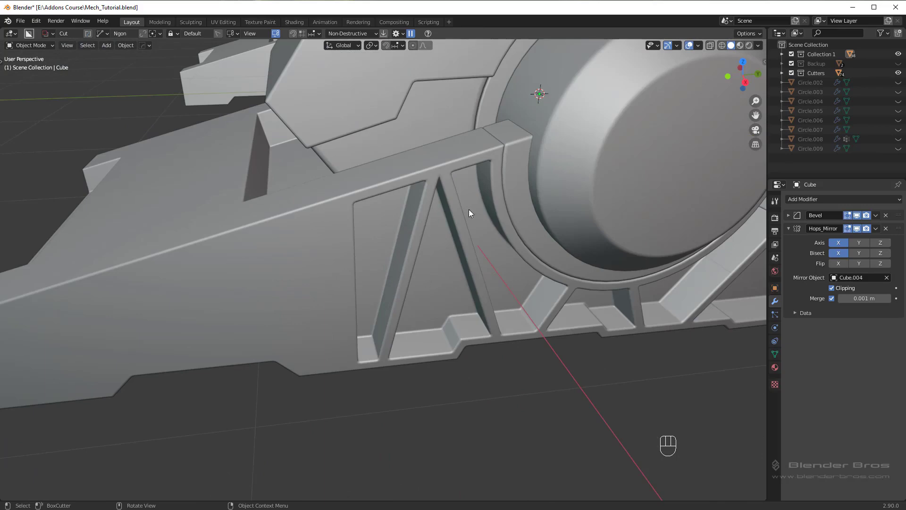
pyautogui.moveTo(379, 263); pyautogui.dragTo(449, 260)
pyautogui.moveTo(475, 247); pyautogui.dragTo(473, 249)
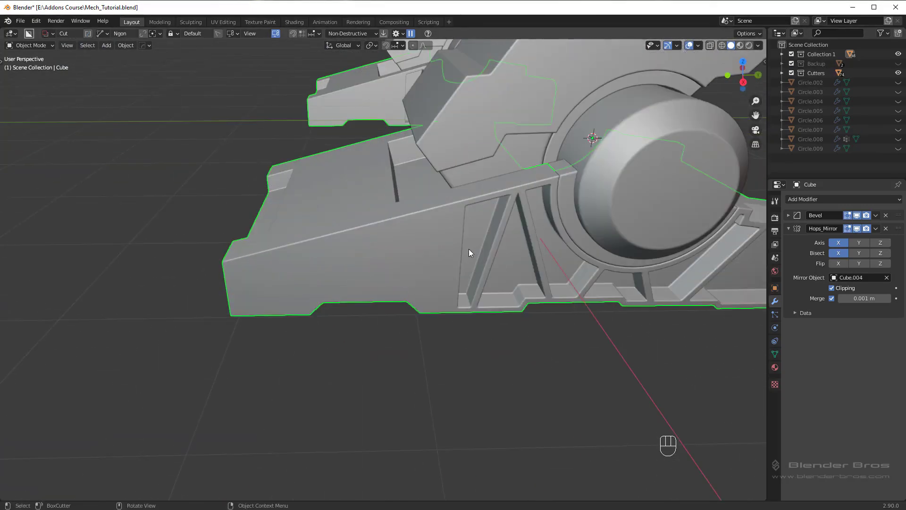
pyautogui.moveTo(468, 243); pyautogui.dragTo(526, 389)
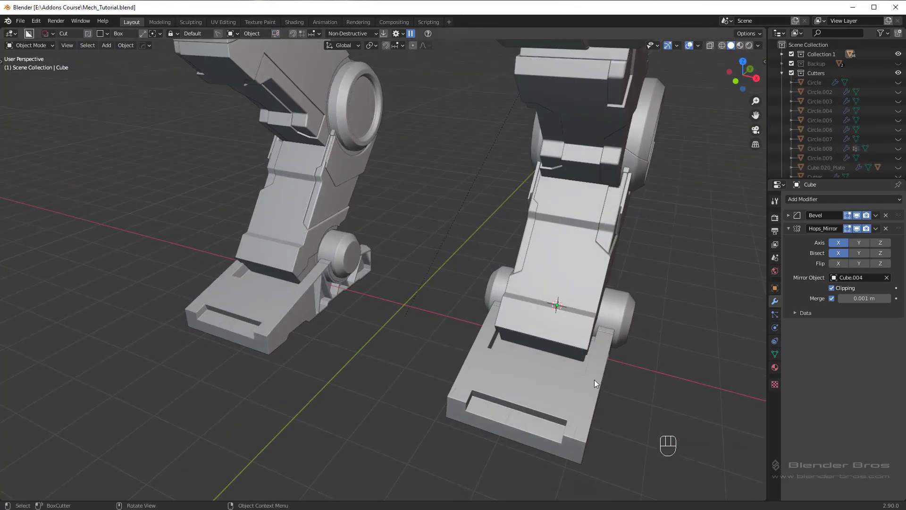
pyautogui.moveTo(557, 354); pyautogui.dragTo(467, 292)
pyautogui.moveTo(494, 290); pyautogui.dragTo(516, 296)
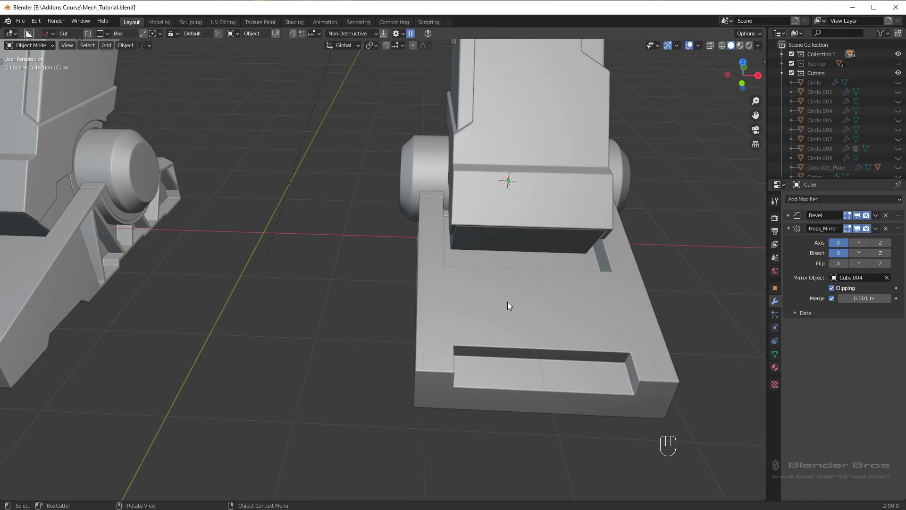
pyautogui.moveTo(489, 279); pyautogui.dragTo(440, 258)
pyautogui.middleClick(388, 314)
# Cut three BoxCutter toe slots into the front of the foot
pyautogui.moveTo(387, 326); pyautogui.dragTo(396, 375)
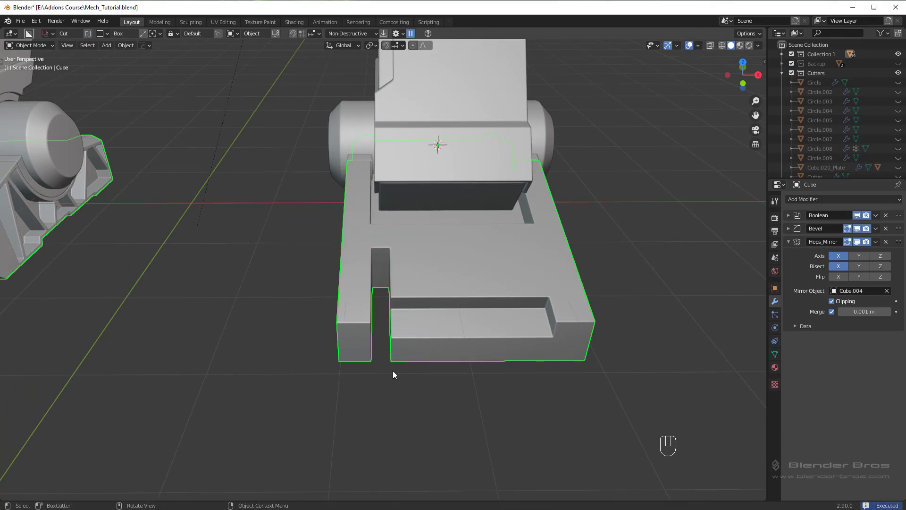
pyautogui.moveTo(425, 277); pyautogui.dragTo(450, 377)
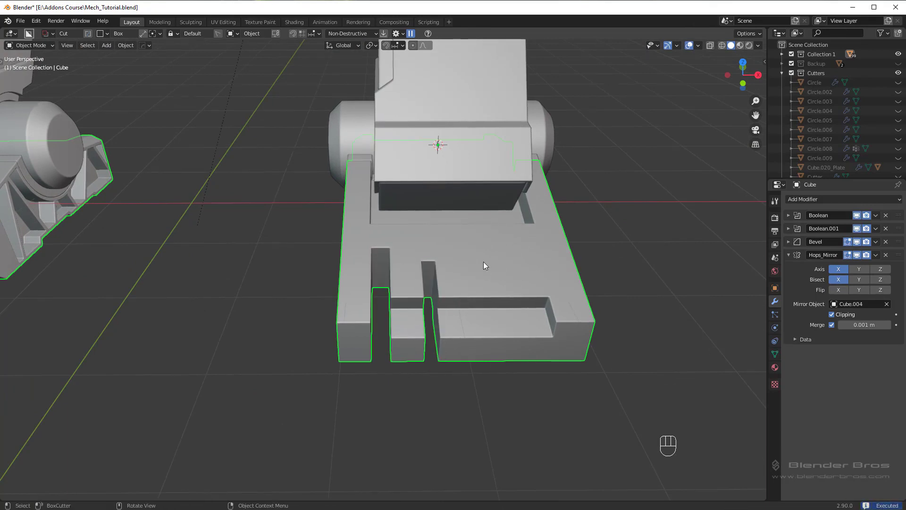
pyautogui.moveTo(472, 252); pyautogui.dragTo(525, 393)
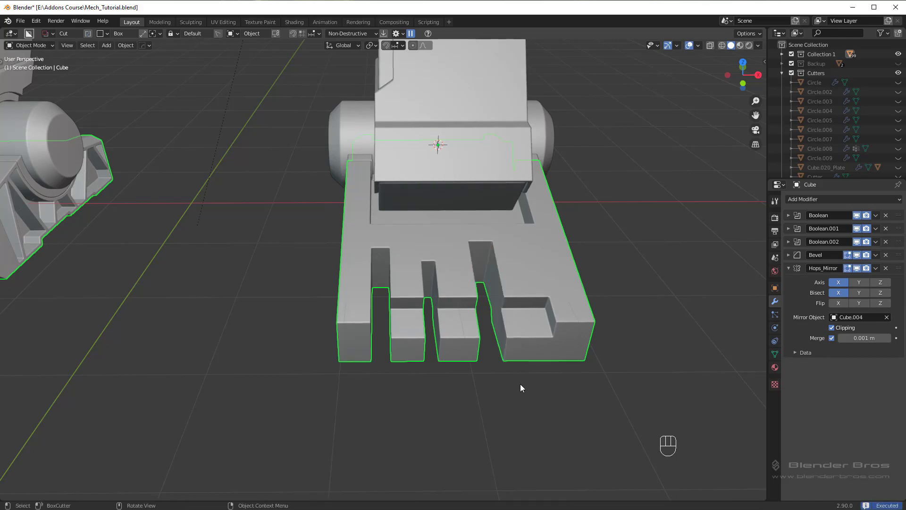
pyautogui.press('alt+a')
# Orbit around to inspect the toe slots on both mirrored feet
pyautogui.moveTo(484, 342); pyautogui.dragTo(499, 324)
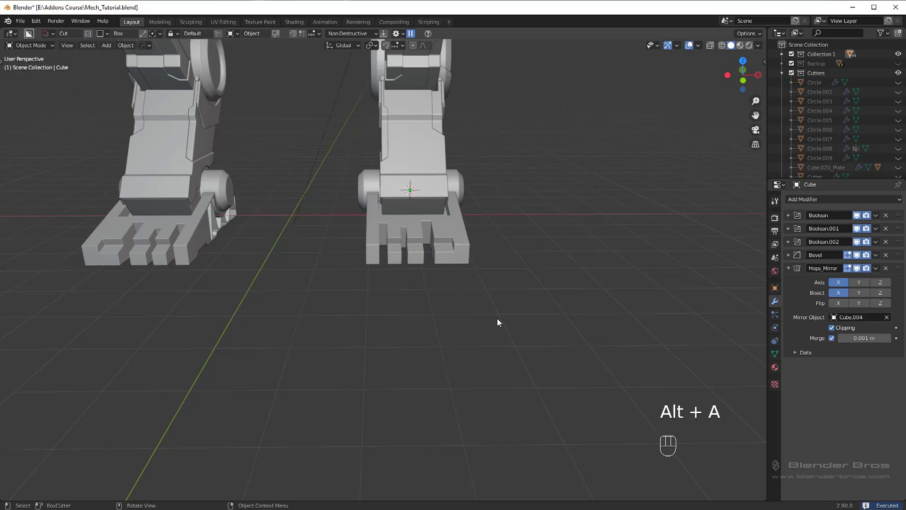
pyautogui.moveTo(501, 305); pyautogui.dragTo(466, 307)
pyautogui.middleClick(441, 258)
pyautogui.moveTo(547, 319); pyautogui.dragTo(518, 302)
pyautogui.moveTo(481, 265); pyautogui.dragTo(492, 279)
pyautogui.moveTo(579, 409); pyautogui.dragTo(454, 316)
pyautogui.middleClick(496, 328)
pyautogui.moveTo(560, 318); pyautogui.dragTo(488, 299)
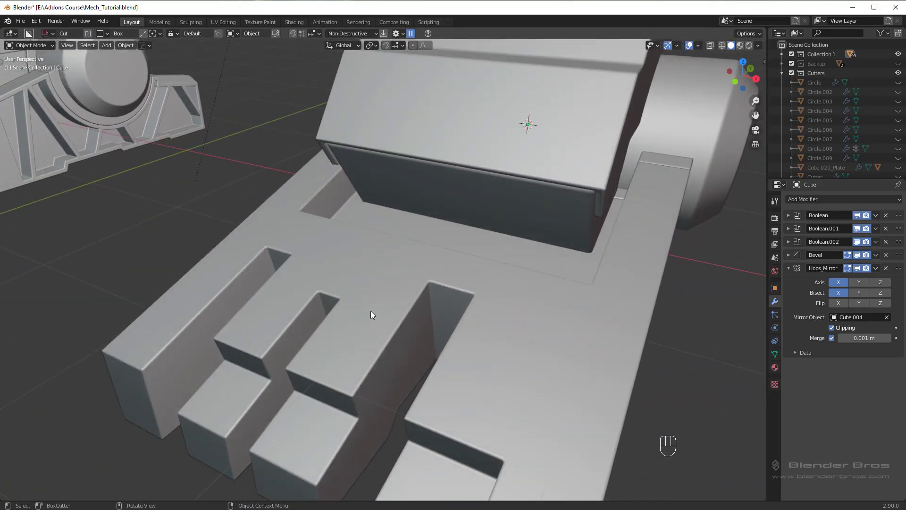
pyautogui.moveTo(420, 324); pyautogui.dragTo(428, 326)
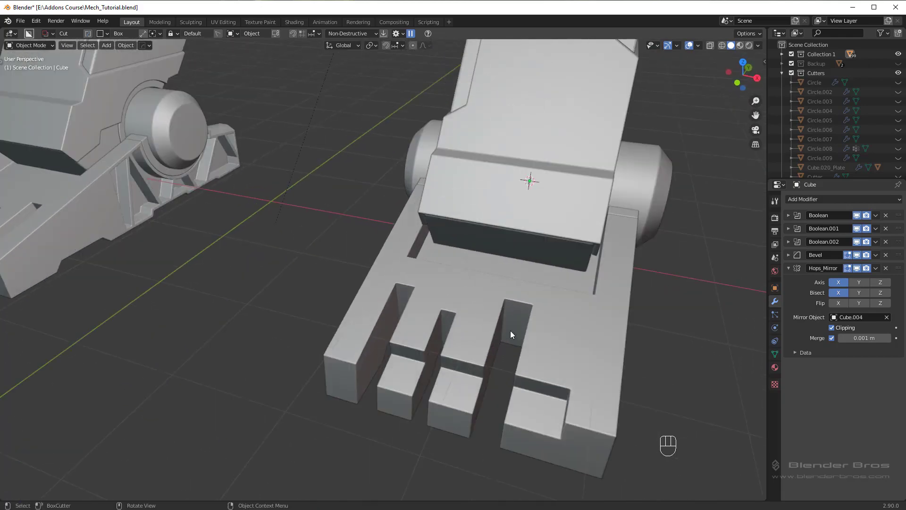
pyautogui.moveTo(503, 329); pyautogui.dragTo(474, 156)
# From a straight side view, set BoxCutter NGon mode with Cyclic disabled for an open cut
pyautogui.press('KP_3')
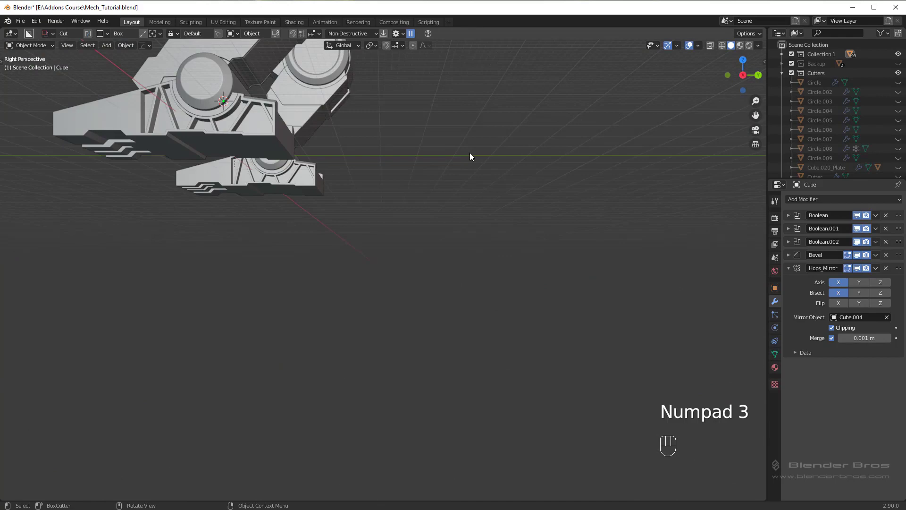
pyautogui.middleClick(459, 193)
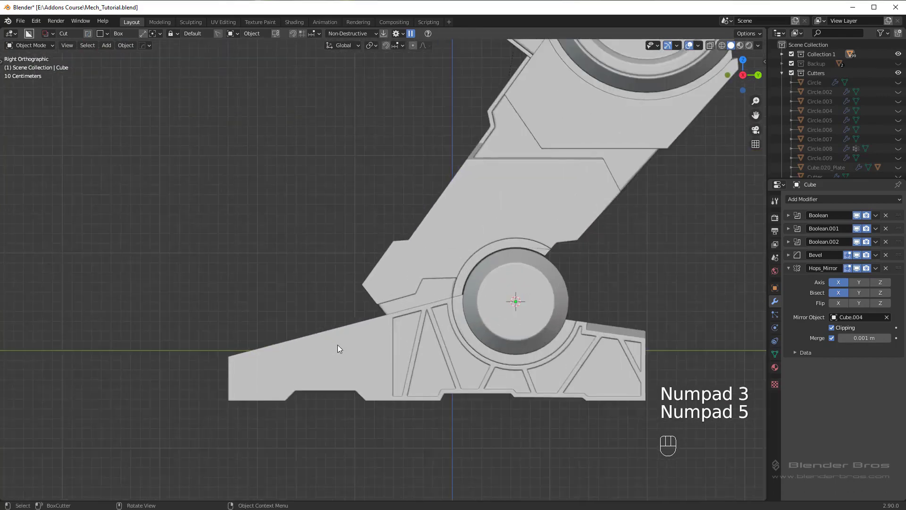
pyautogui.moveTo(361, 353); pyautogui.dragTo(380, 300)
pyautogui.press('d')
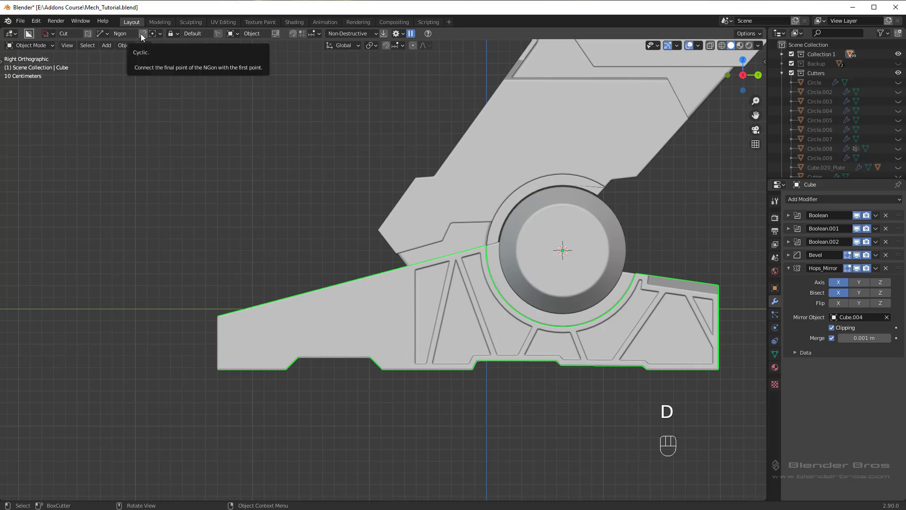
pyautogui.click(146, 37)
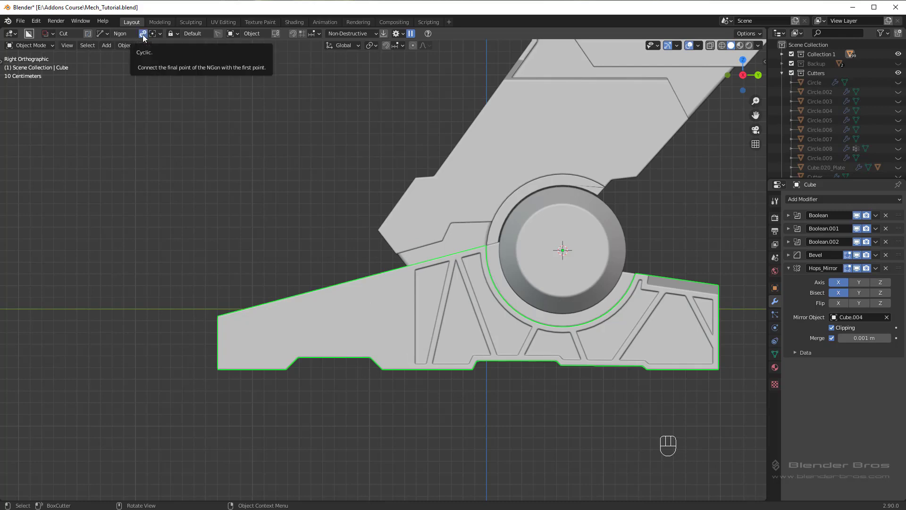
pyautogui.click(146, 39)
pyautogui.moveTo(371, 351); pyautogui.dragTo(381, 327)
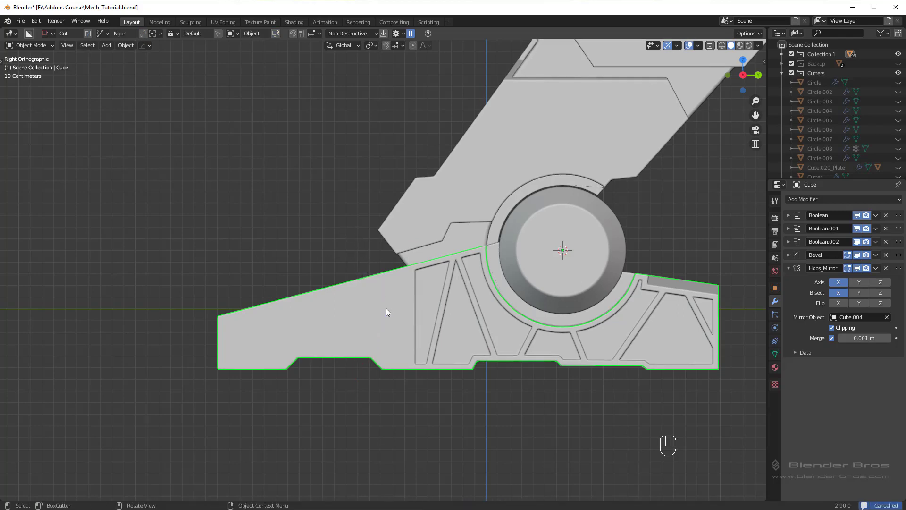
# Draw the open angled groove line across the side plate and orbit to inspect it
pyautogui.moveTo(370, 293); pyautogui.dragTo(391, 307)
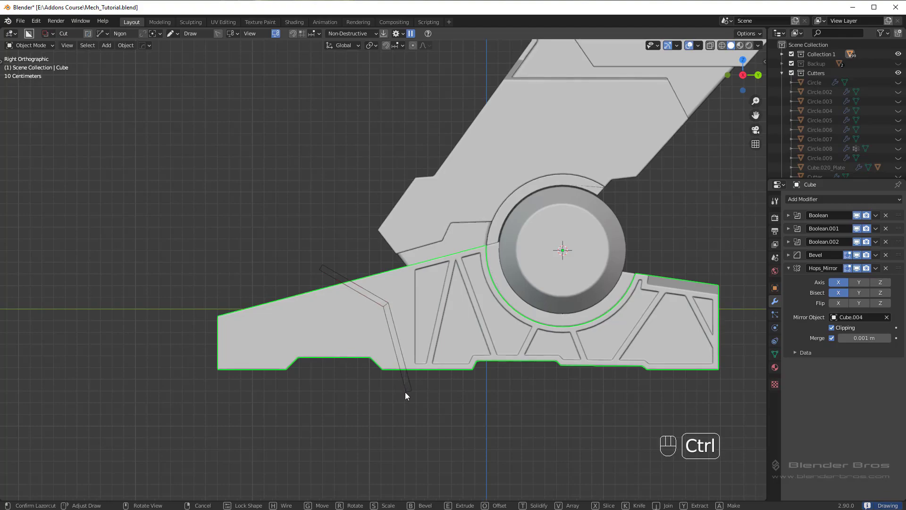
pyautogui.press('alt+a')
pyautogui.moveTo(437, 318); pyautogui.dragTo(505, 339)
pyautogui.moveTo(511, 336); pyautogui.dragTo(481, 337)
pyautogui.moveTo(489, 288); pyautogui.dragTo(432, 226)
pyautogui.moveTo(408, 308); pyautogui.dragTo(403, 290)
pyautogui.moveTo(410, 244); pyautogui.dragTo(413, 310)
pyautogui.moveTo(406, 316); pyautogui.dragTo(383, 301)
pyautogui.moveTo(383, 301); pyautogui.dragTo(381, 301)
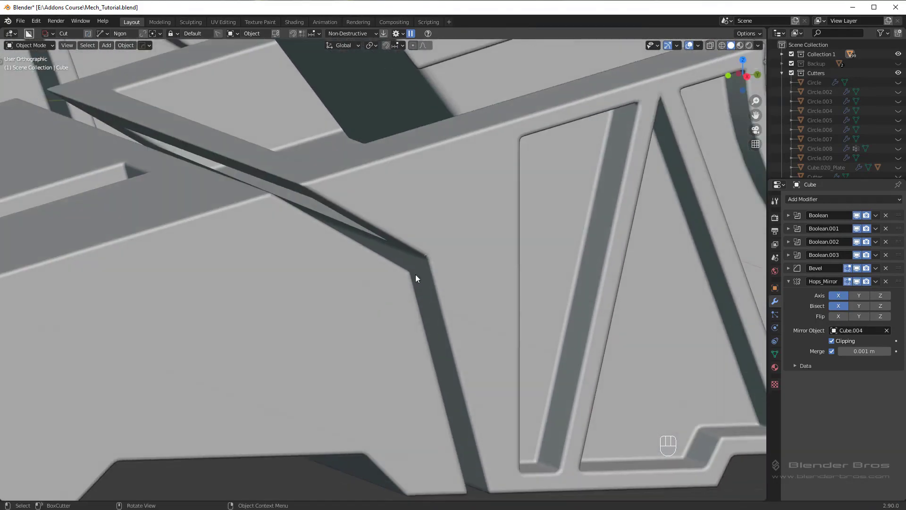
# Bool Scroll to the groove cutter and adjust its Solidify thickness to a narrow groove
pyautogui.click(439, 260)
pyautogui.press('q')
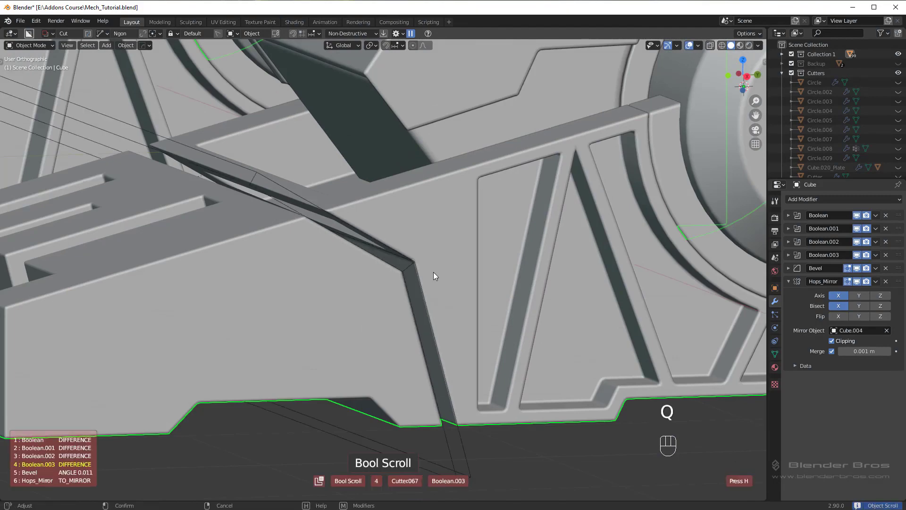
pyautogui.middleClick(436, 275)
pyautogui.press('q')
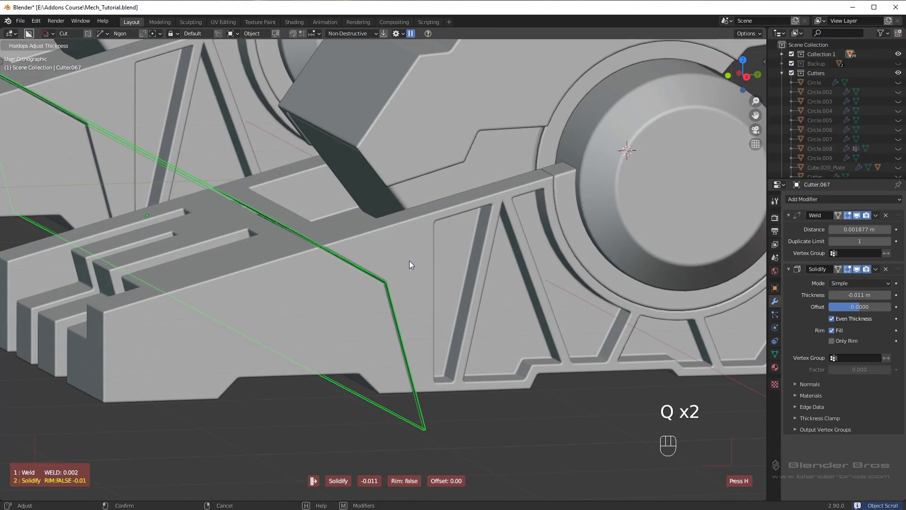
# Select Cylinder.004 and center a Right Orthographic view on the ankle cylinder
pyautogui.press('h')
pyautogui.moveTo(398, 269); pyautogui.dragTo(451, 294)
pyautogui.moveTo(435, 289); pyautogui.dragTo(426, 235)
pyautogui.click(465, 262)
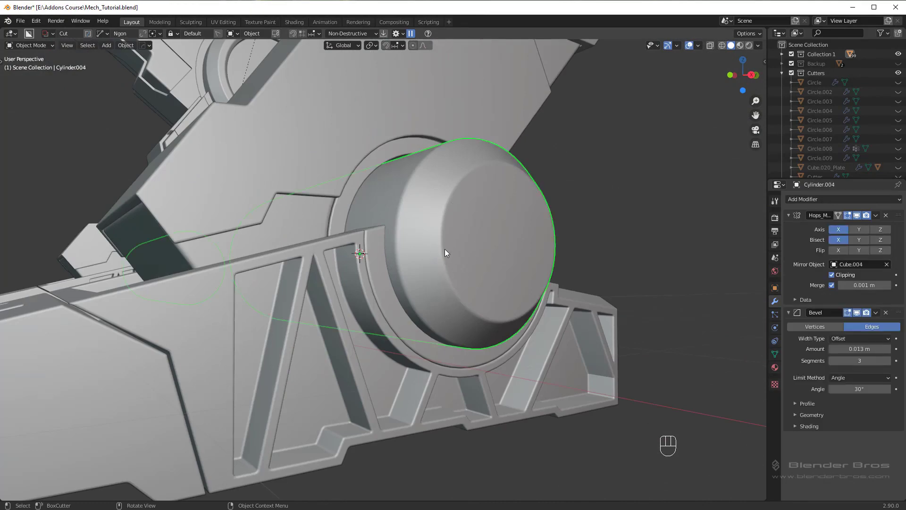
pyautogui.press('KP_1')
pyautogui.moveTo(306, 298); pyautogui.dragTo(341, 295)
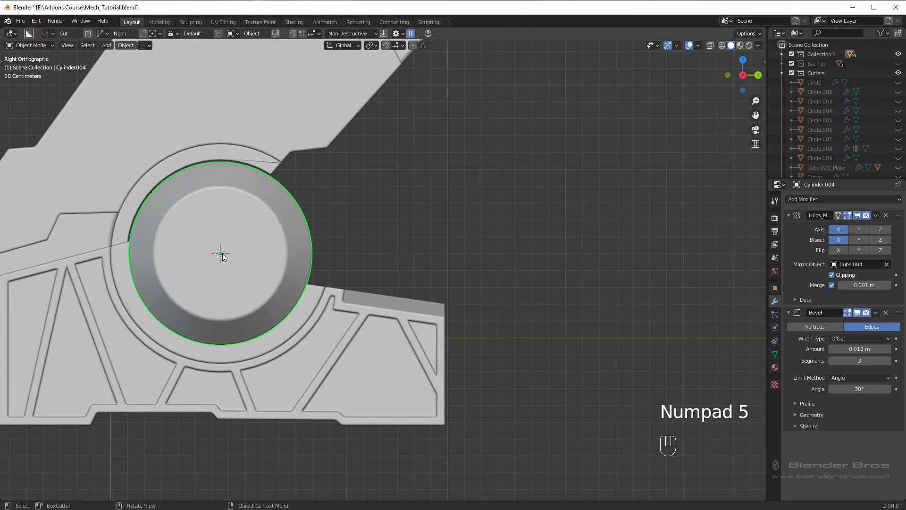
pyautogui.moveTo(254, 255); pyautogui.dragTo(357, 273)
# Pick the Circle shape in the BoxCutter pie and cut a circular recess into the cylinder end face
pyautogui.press('d')
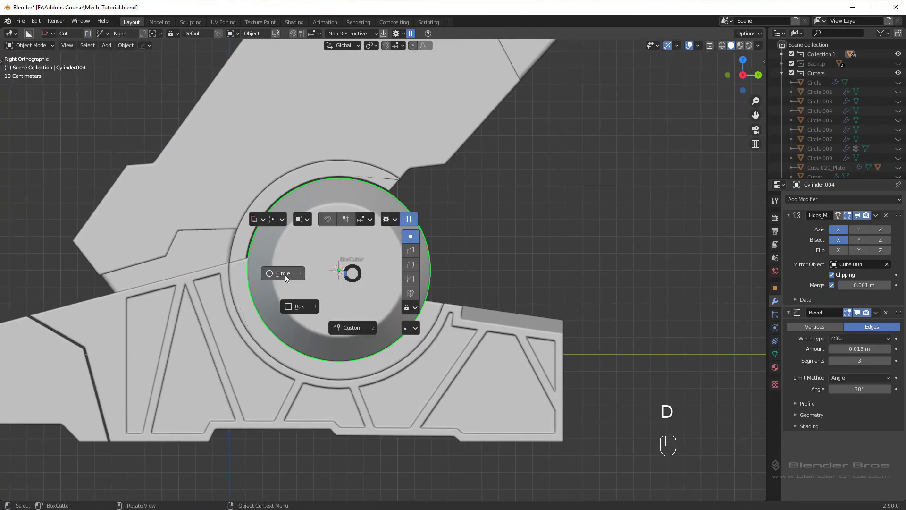
pyautogui.press('ctrl+d')
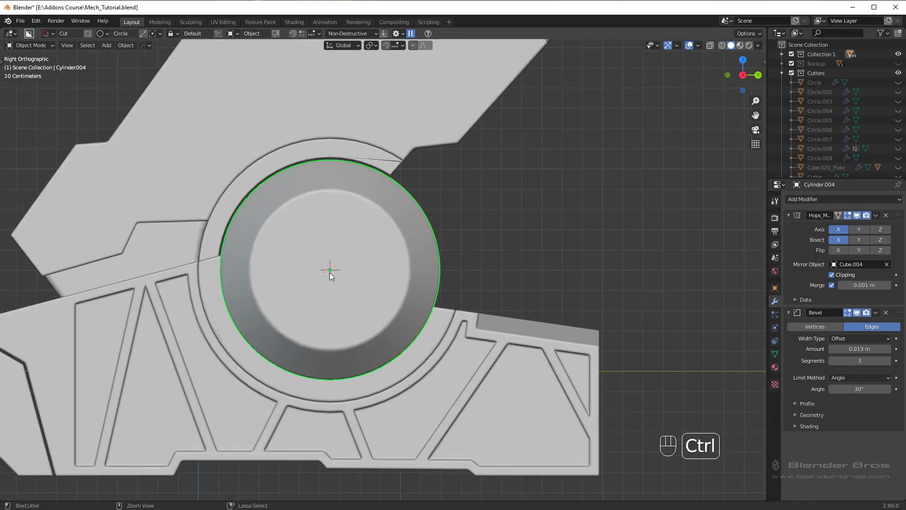
pyautogui.click(296, 36)
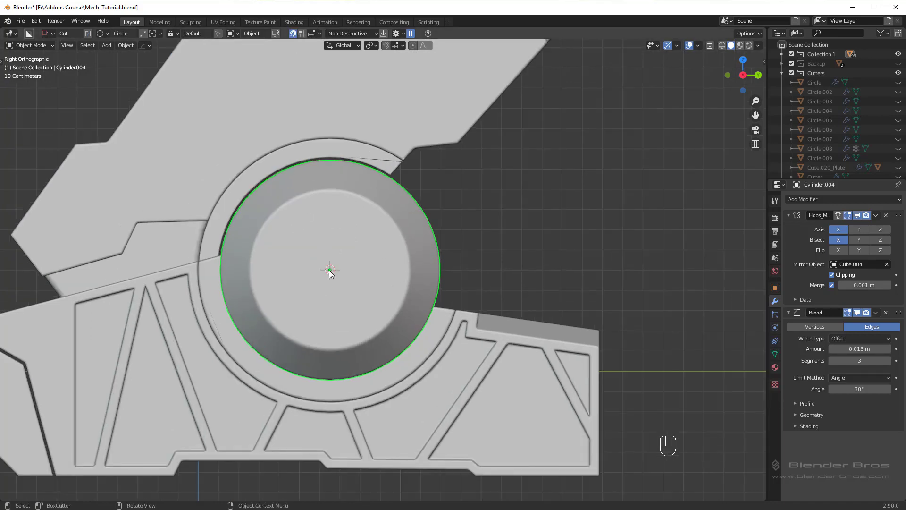
pyautogui.moveTo(332, 274); pyautogui.dragTo(379, 315)
pyautogui.press('Escape')
# Orbit to view the recessed ankle from another angle
pyautogui.moveTo(342, 279); pyautogui.dragTo(402, 324)
pyautogui.moveTo(388, 326); pyautogui.dragTo(417, 337)
pyautogui.middleClick(416, 335)
pyautogui.moveTo(475, 304); pyautogui.dragTo(387, 281)
# Bool Scroll to Cutter.068 and Hops Mirror the recess onto Cylinder.004's opposite end
pyautogui.press('q')
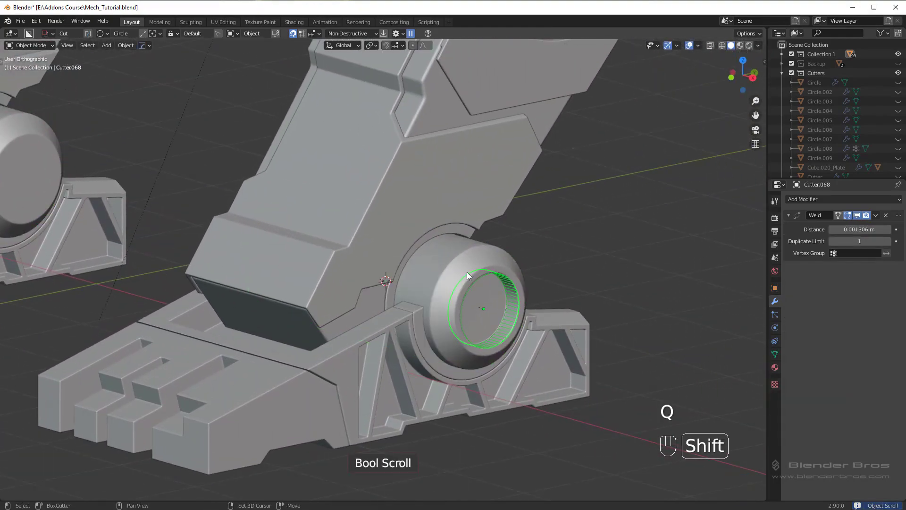
pyautogui.click(464, 261)
pyautogui.middleClick(456, 279)
pyautogui.moveTo(492, 288); pyautogui.dragTo(541, 286)
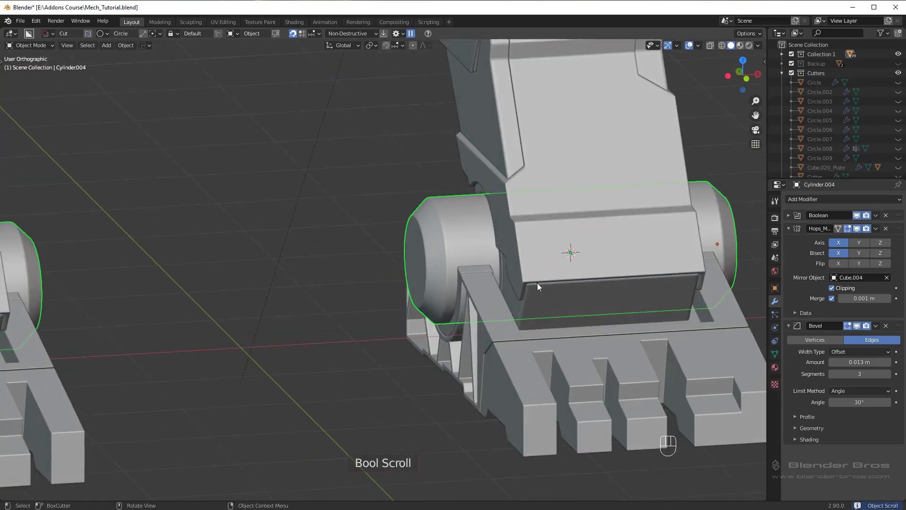
pyautogui.press('alt+x')
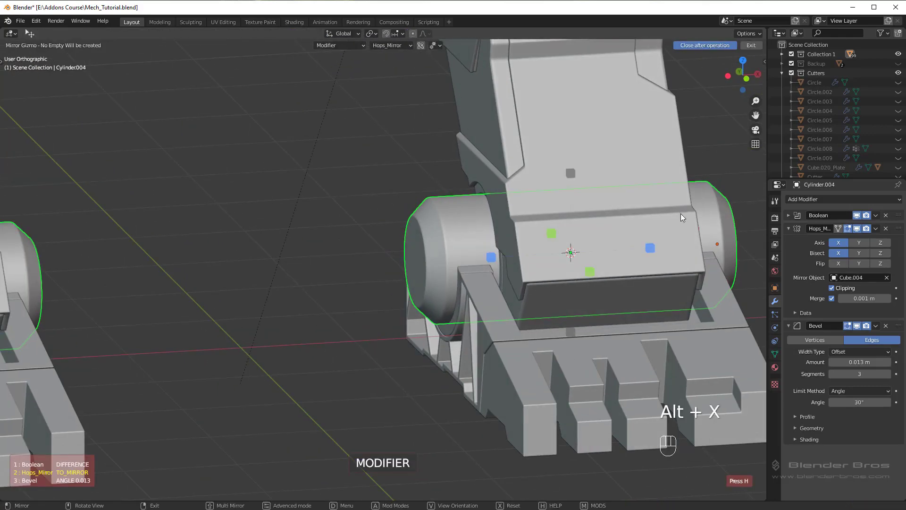
pyautogui.click(648, 247)
pyautogui.middleClick(487, 262)
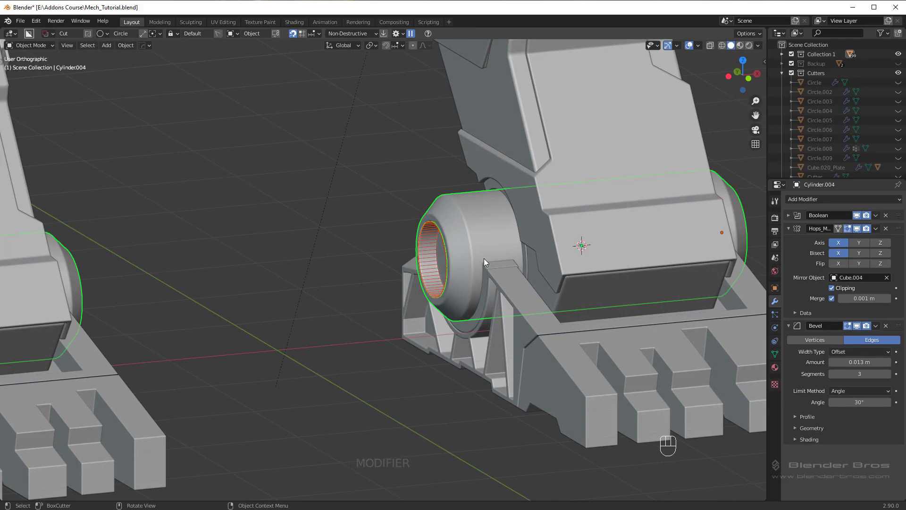
# Unhide the scene and orbit to check both ankle recesses
pyautogui.press('shift+2')
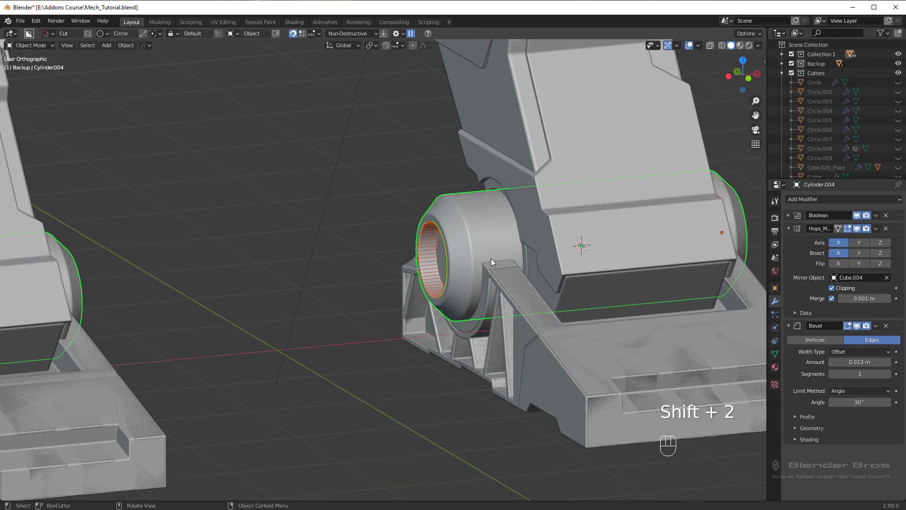
pyautogui.press('ctrl+z')
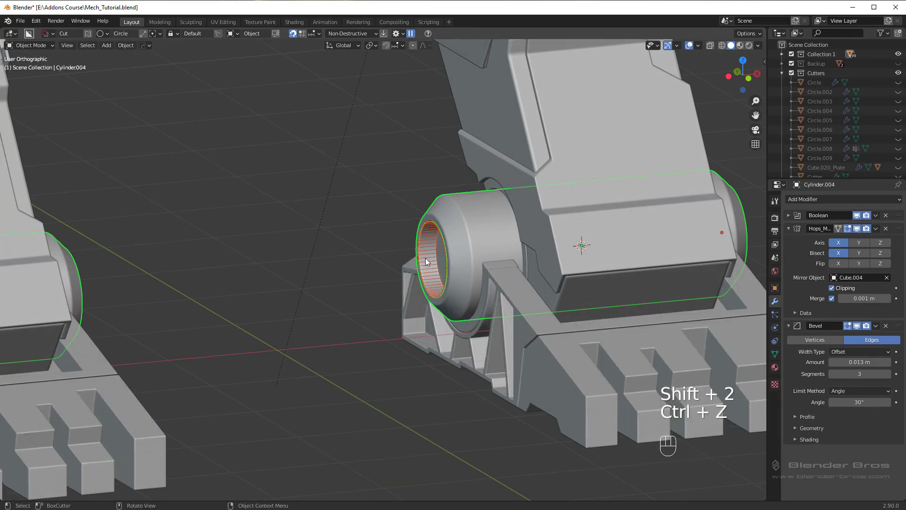
pyautogui.press('h')
pyautogui.moveTo(525, 268); pyautogui.dragTo(491, 189)
pyautogui.moveTo(479, 235); pyautogui.dragTo(465, 238)
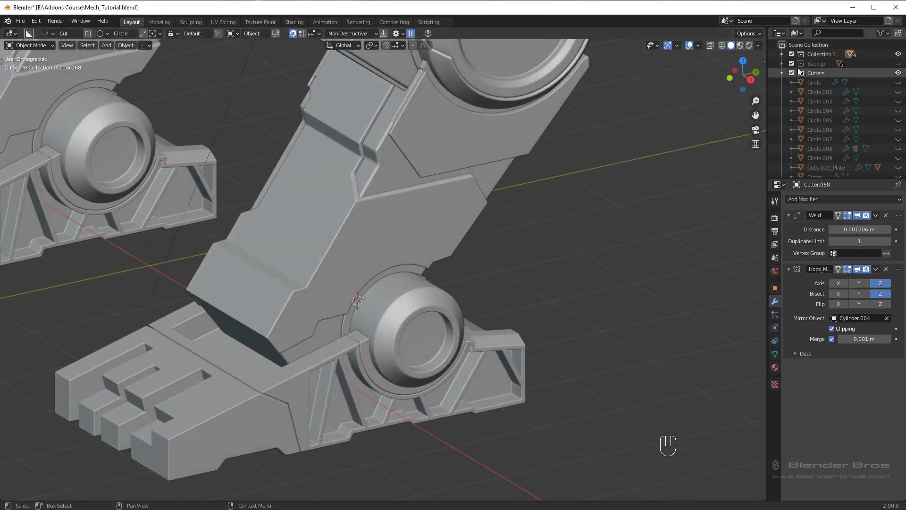
# Hide the Cutters collection in the outliner and select the mech body for a wide view
pyautogui.click(788, 78)
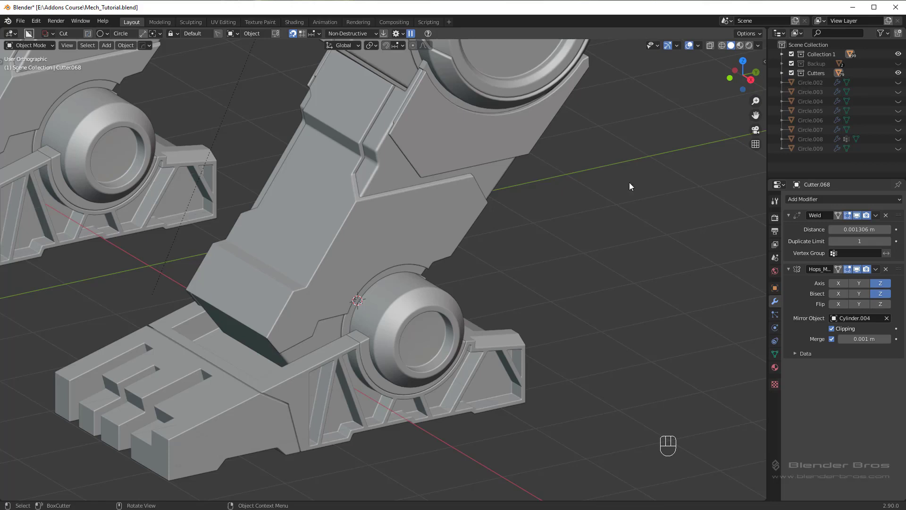
pyautogui.middleClick(619, 187)
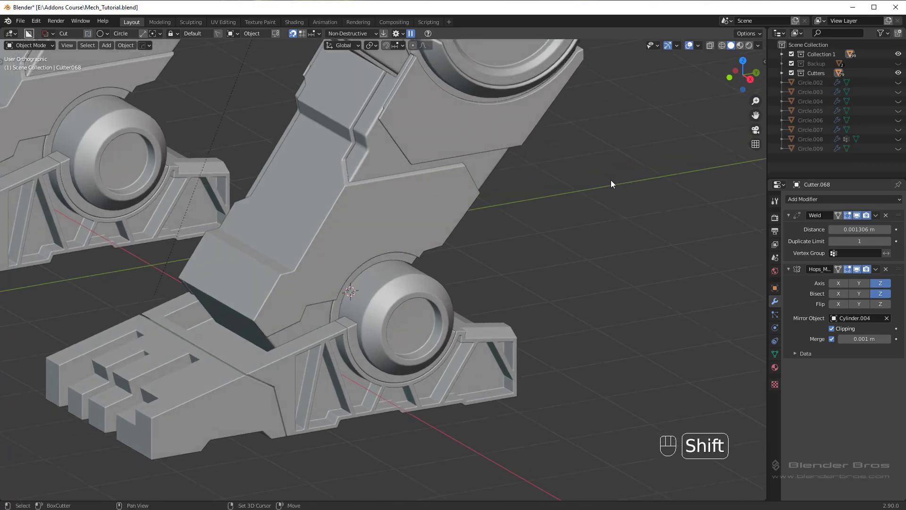
pyautogui.press('shift+3')
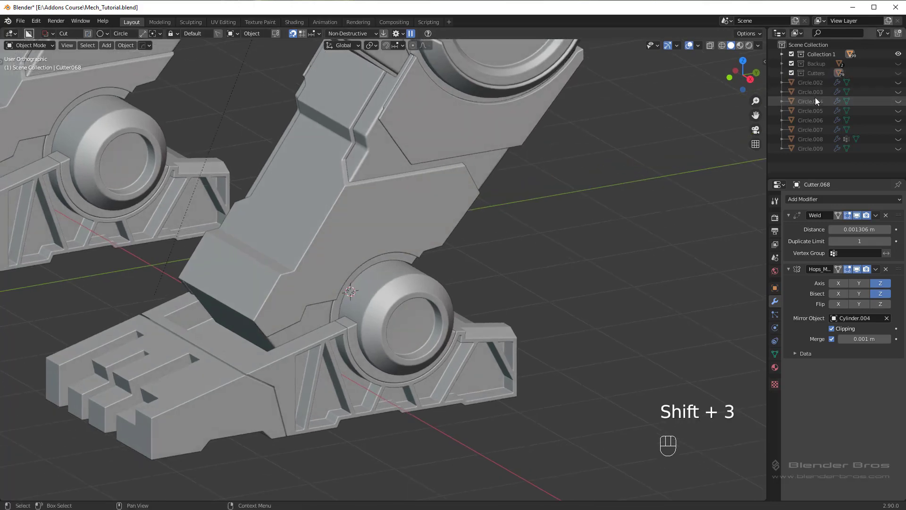
pyautogui.click(901, 76)
pyautogui.click(904, 78)
pyautogui.moveTo(396, 322); pyautogui.dragTo(482, 306)
pyautogui.moveTo(492, 316); pyautogui.dragTo(511, 279)
pyautogui.middleClick(436, 262)
pyautogui.moveTo(431, 322); pyautogui.dragTo(436, 318)
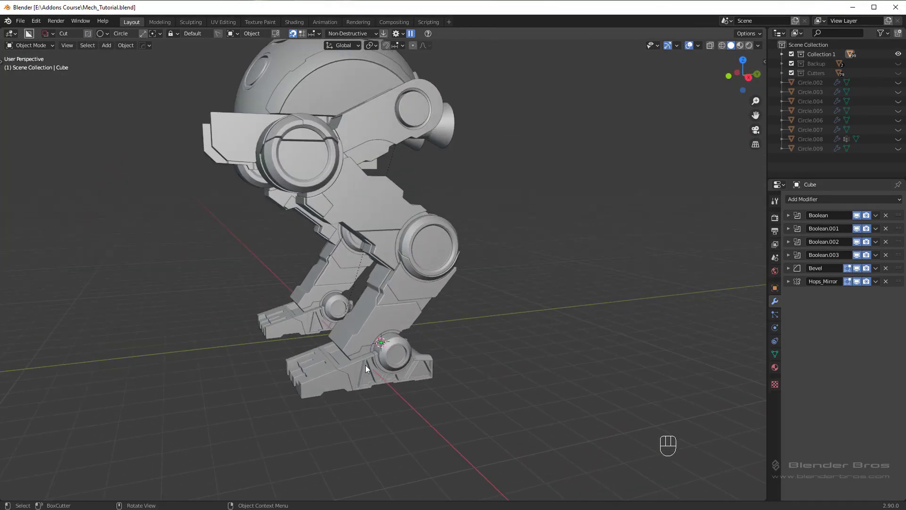
pyautogui.moveTo(351, 395); pyautogui.dragTo(322, 361)
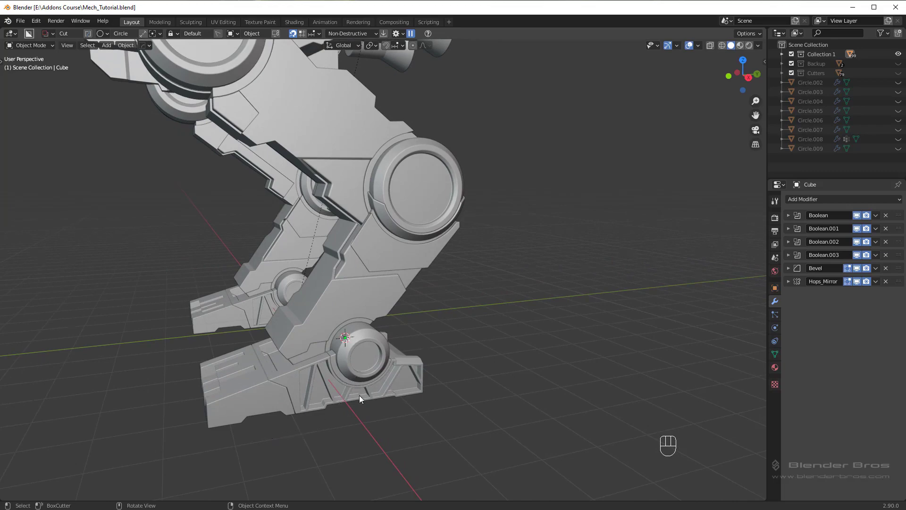
pyautogui.moveTo(348, 364); pyautogui.dragTo(332, 366)
pyautogui.moveTo(314, 385); pyautogui.dragTo(340, 370)
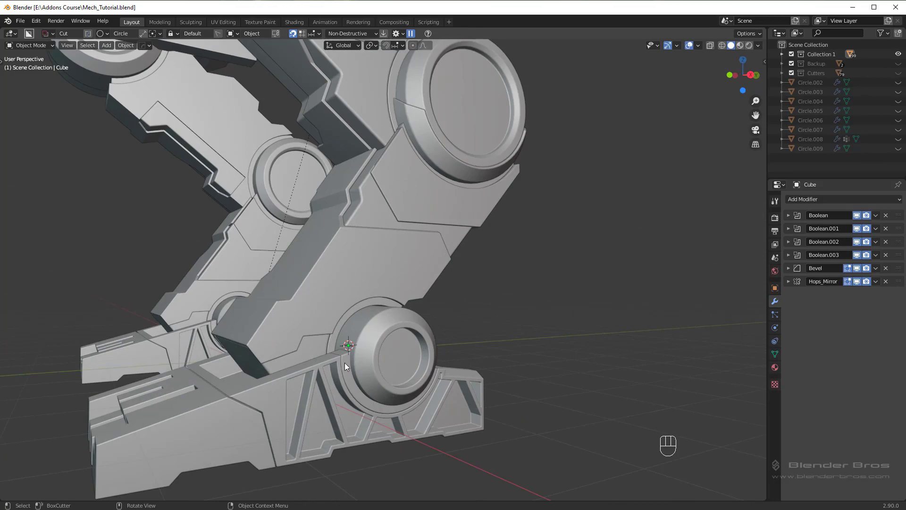
pyautogui.moveTo(362, 323); pyautogui.dragTo(337, 348)
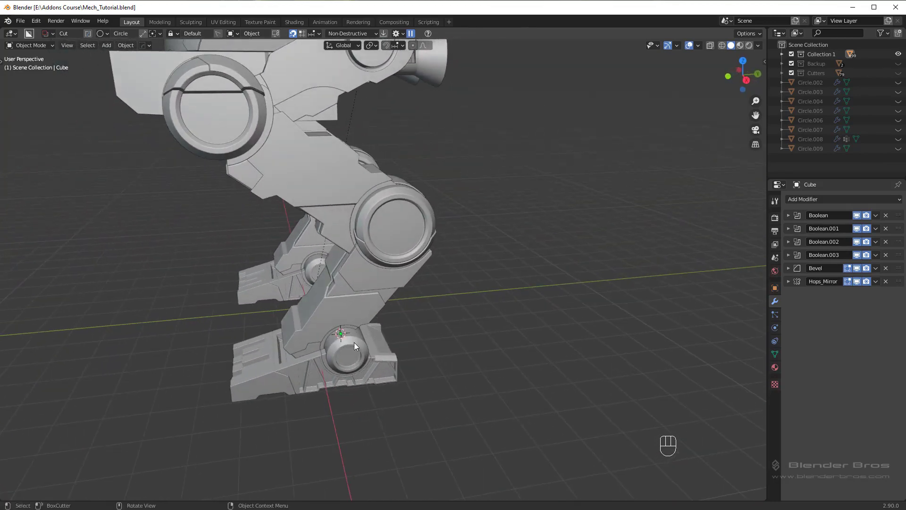
pyautogui.moveTo(366, 312); pyautogui.dragTo(383, 296)
pyautogui.middleClick(419, 280)
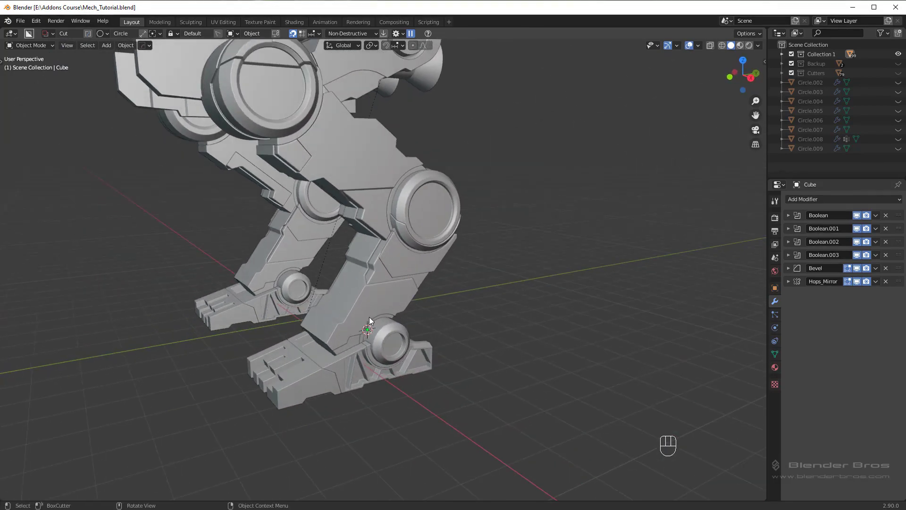
pyautogui.moveTo(424, 303); pyautogui.dragTo(413, 308)
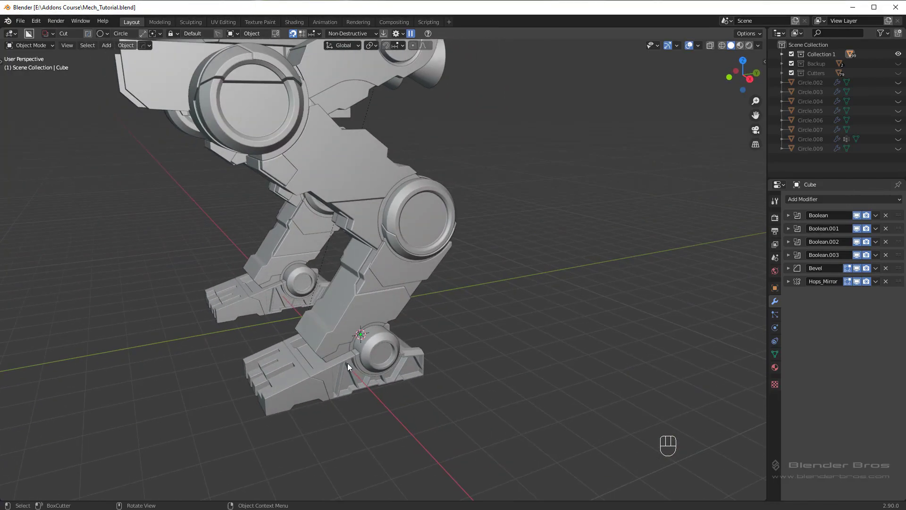